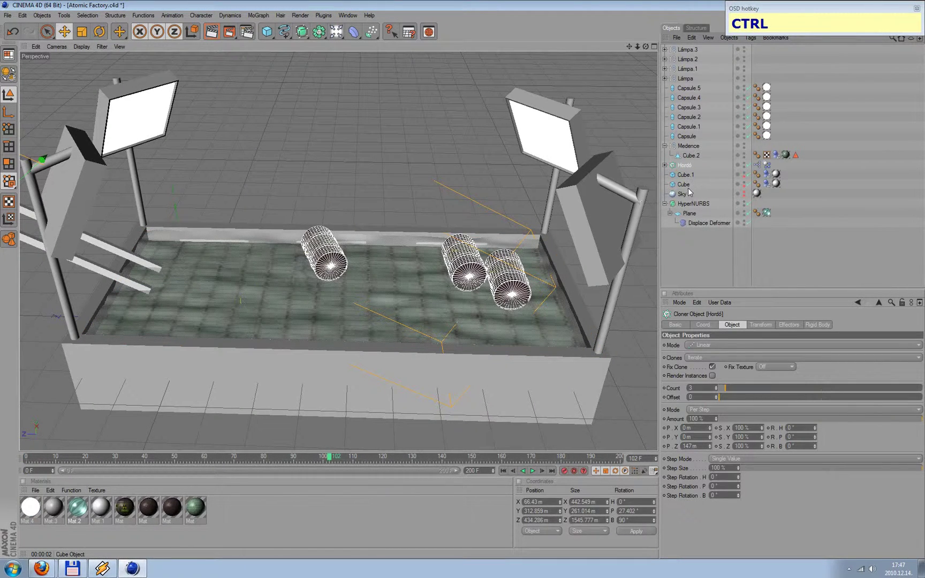
Copy the Hordó barrel cloner from Atomic Factory and paste it into Untitled 2
{"action": "key", "text": "ctrl+c"}
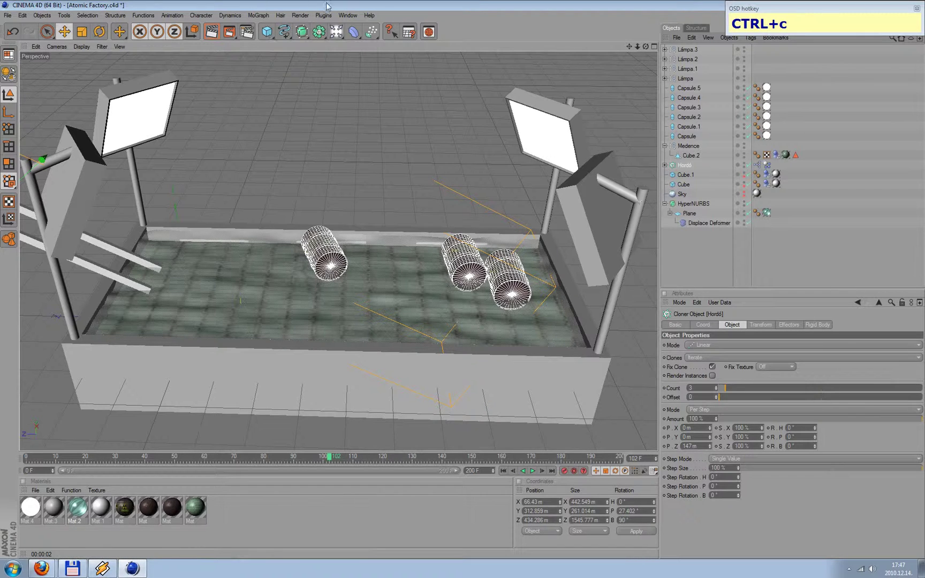
{"action": "left_click", "coordinate": [344, 18]}
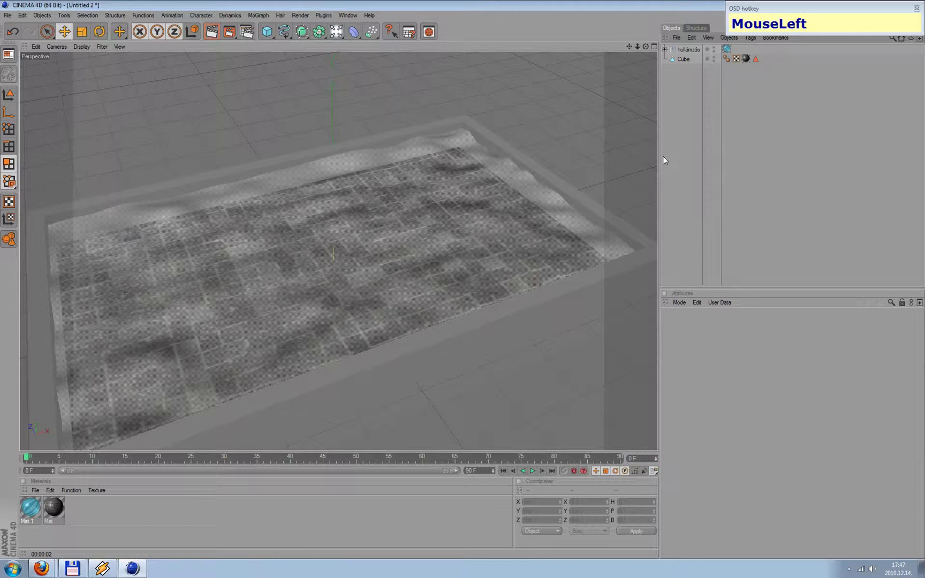
{"action": "key", "text": "ctrl+v"}
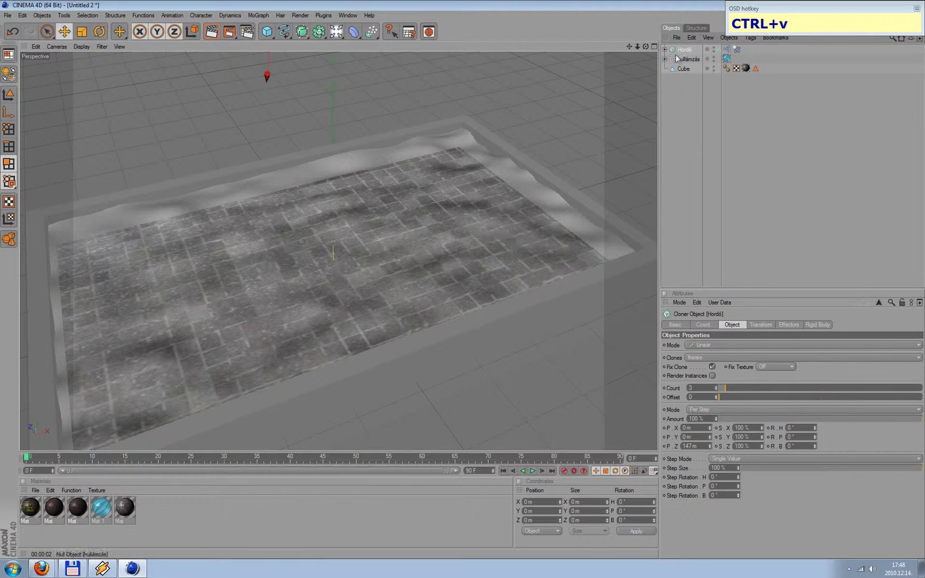
Zoom out and adjust the viewport so the cloned barrels show above the wavy pool
{"action": "left_click", "coordinate": [684, 52]}
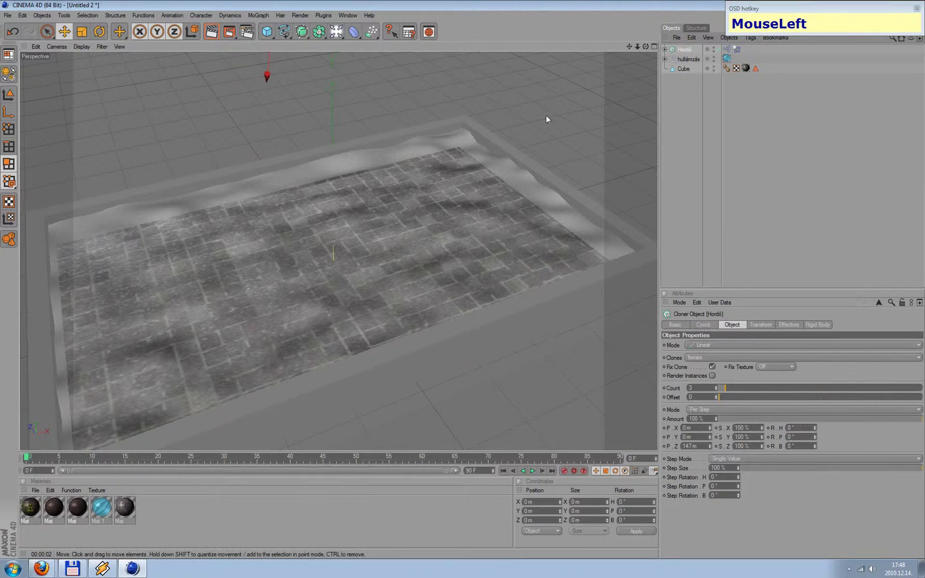
{"action": "scroll", "scroll_direction": "down", "scroll_amount": 3}
{"action": "left_click", "coordinate": [390, 184]}
{"action": "left_click", "coordinate": [231, 64]}
{"action": "left_click", "coordinate": [454, 108]}
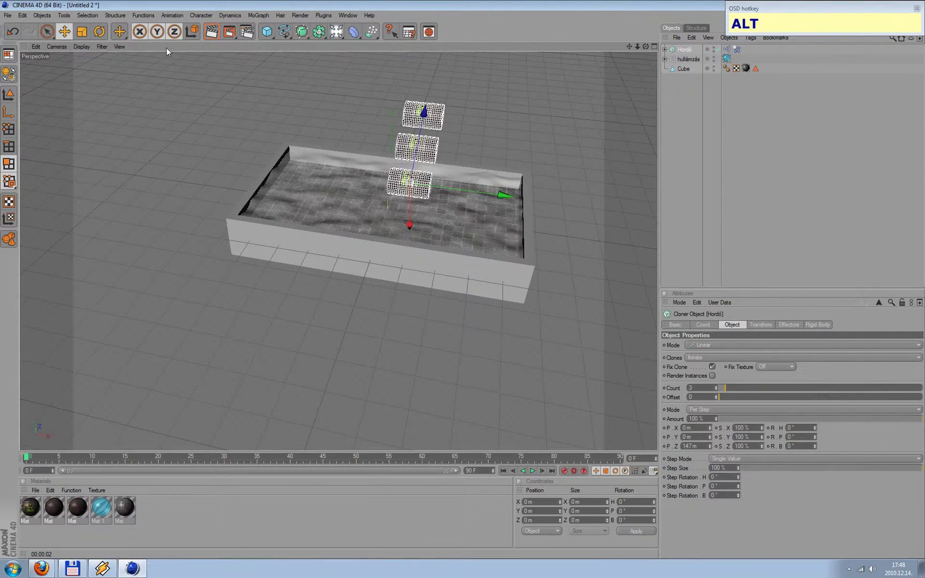
Rotate the barrel cloner 90° onto its side and add a Rigid Body tag to the pool Cube
{"action": "left_click_drag", "start_coordinate": [101, 34], "coordinate": [61, 48]}
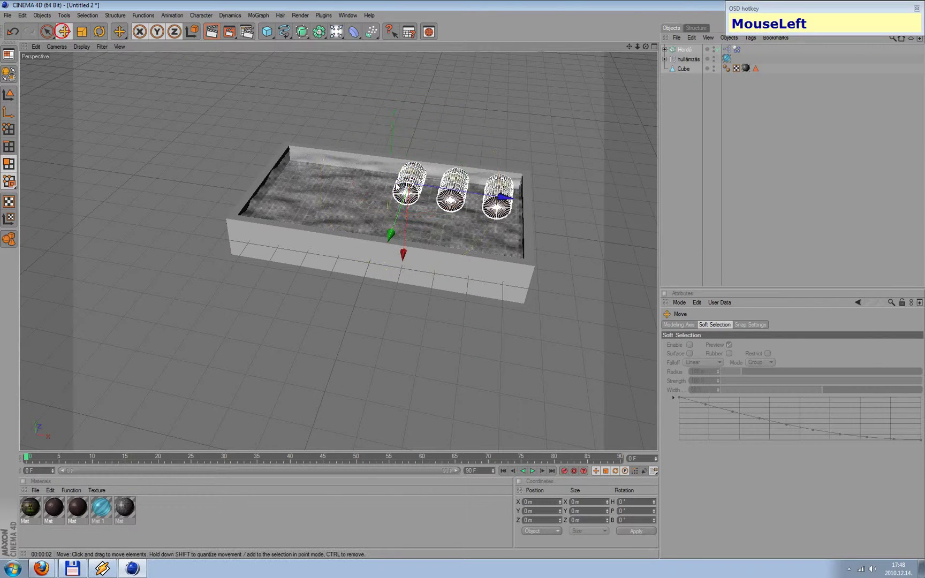
{"action": "left_click", "coordinate": [466, 336]}
{"action": "left_click", "coordinate": [534, 474]}
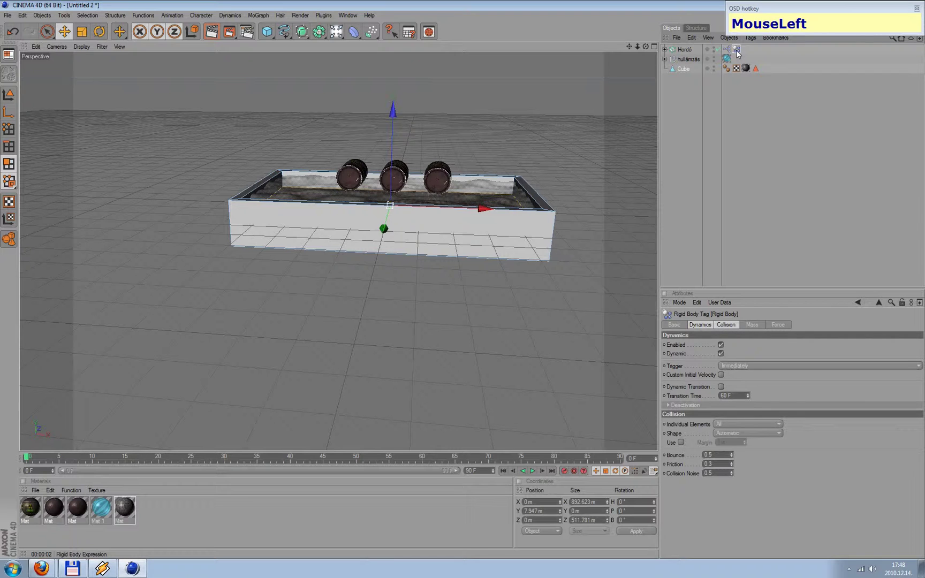
Rename the pool Cube object to 'medence' in the Object Manager
{"action": "left_click", "coordinate": [740, 52]}
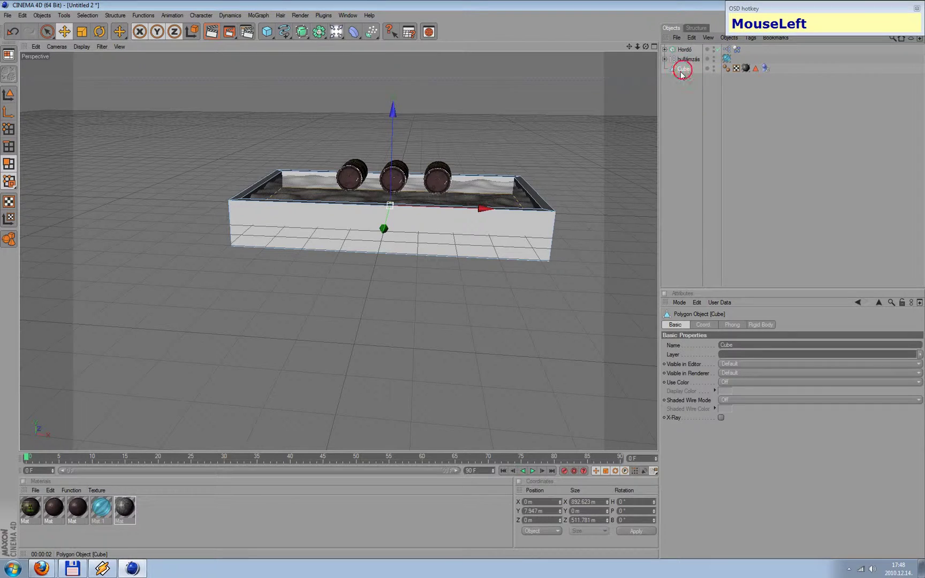
{"action": "type", "text": "MouseLeft+Enter+m+e+d"}
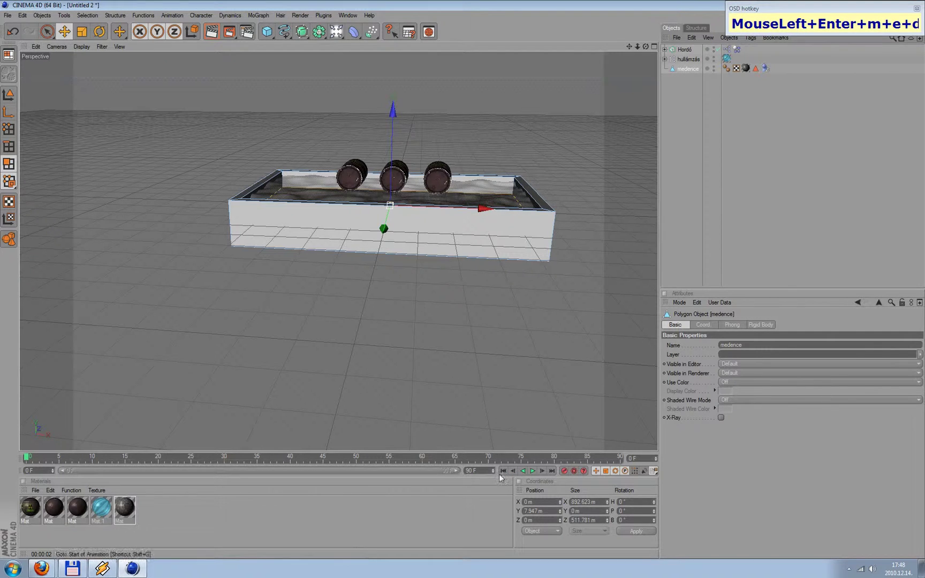
Run the dynamics simulation and stop at frame 78 with the barrels settled in the water
{"action": "left_click_drag", "start_coordinate": [504, 475], "coordinate": [392, 126]}
{"action": "key", "text": "ctrl+z"}
{"action": "left_click_drag", "start_coordinate": [685, 119], "coordinate": [538, 474]}
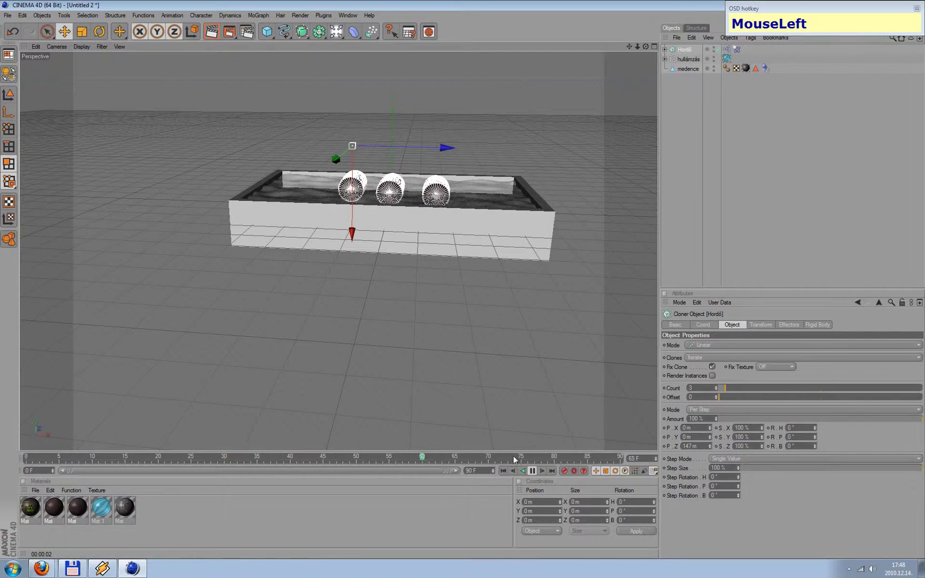
{"action": "left_click", "coordinate": [529, 474]}
{"action": "scroll", "scroll_direction": "up", "scroll_amount": 3}
{"action": "left_click", "coordinate": [629, 50]}
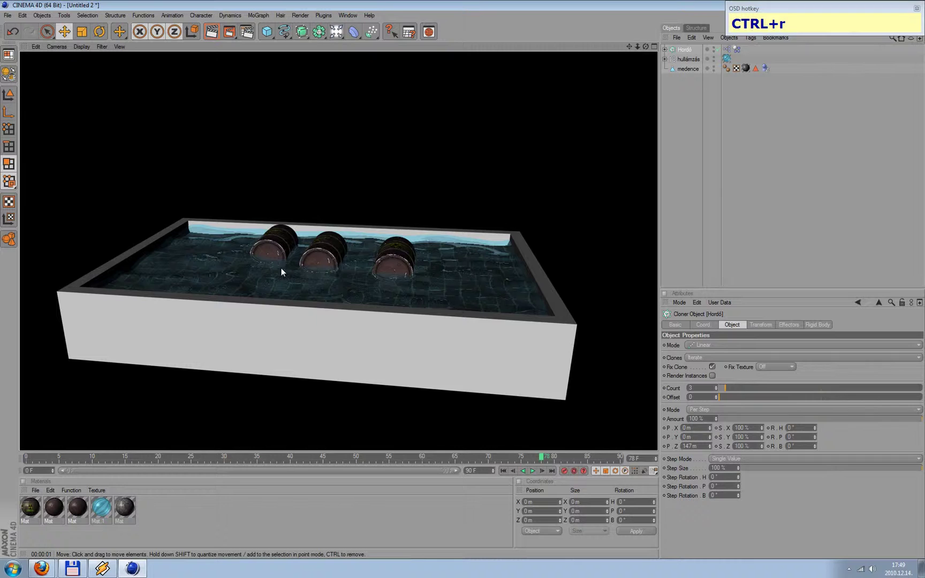
Add a new Cube primitive floating above the pool
{"action": "scroll", "scroll_direction": "up", "scroll_amount": 3}
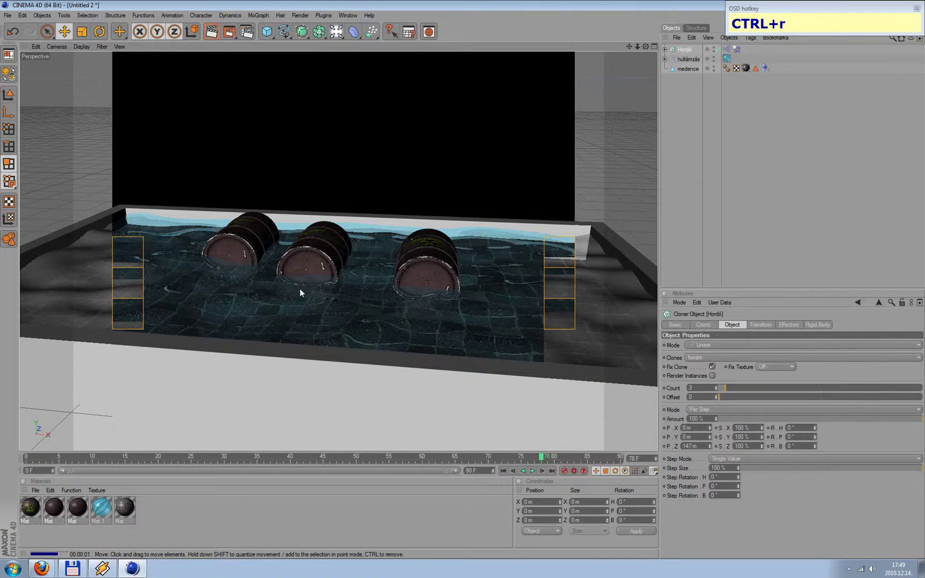
{"action": "scroll", "scroll_direction": "down", "scroll_amount": 3}
{"action": "left_click_drag", "start_coordinate": [543, 246], "coordinate": [519, 234]}
{"action": "scroll", "scroll_direction": "down", "scroll_amount": 3}
{"action": "left_click", "coordinate": [271, 36]}
{"action": "left_click", "coordinate": [496, 192]}
{"action": "left_click_drag", "start_coordinate": [338, 183], "coordinate": [529, 171]}
{"action": "scroll", "scroll_direction": "up", "scroll_amount": 3}
{"action": "scroll", "scroll_direction": "down", "scroll_amount": 3}
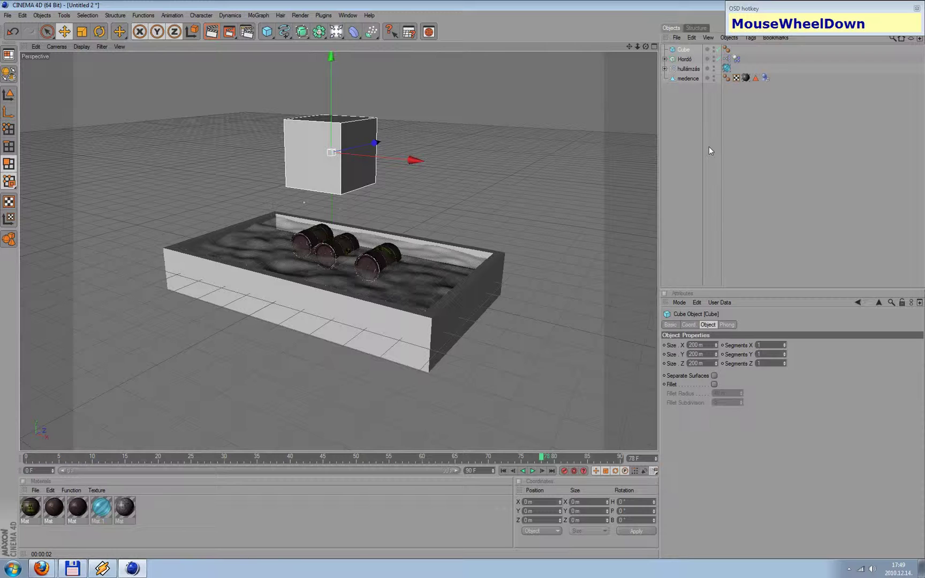
Reduce the cube's Size X into a thin upright panel and make it editable with C
{"action": "left_click", "coordinate": [10, 113]}
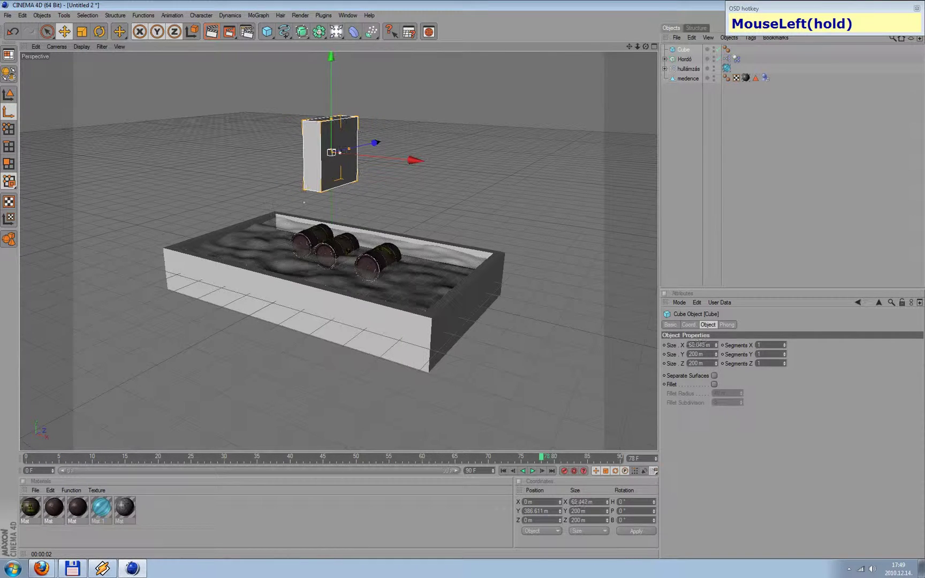
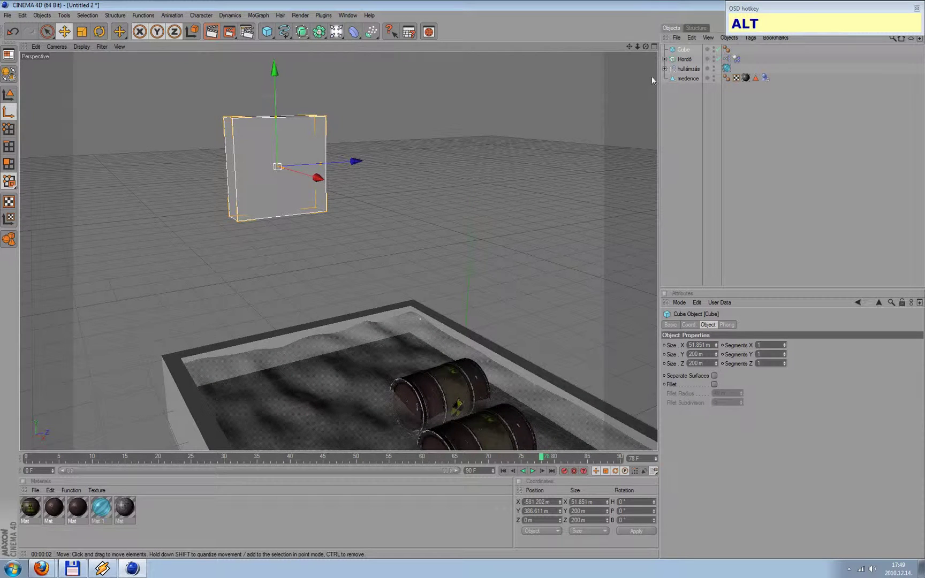
{"action": "left_click", "coordinate": [687, 54]}
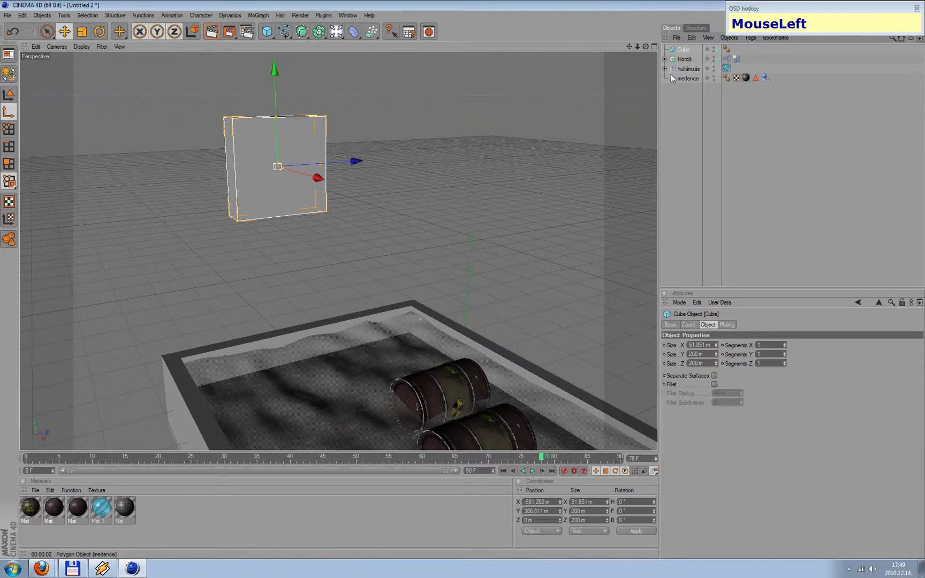
{"action": "key", "text": "c"}
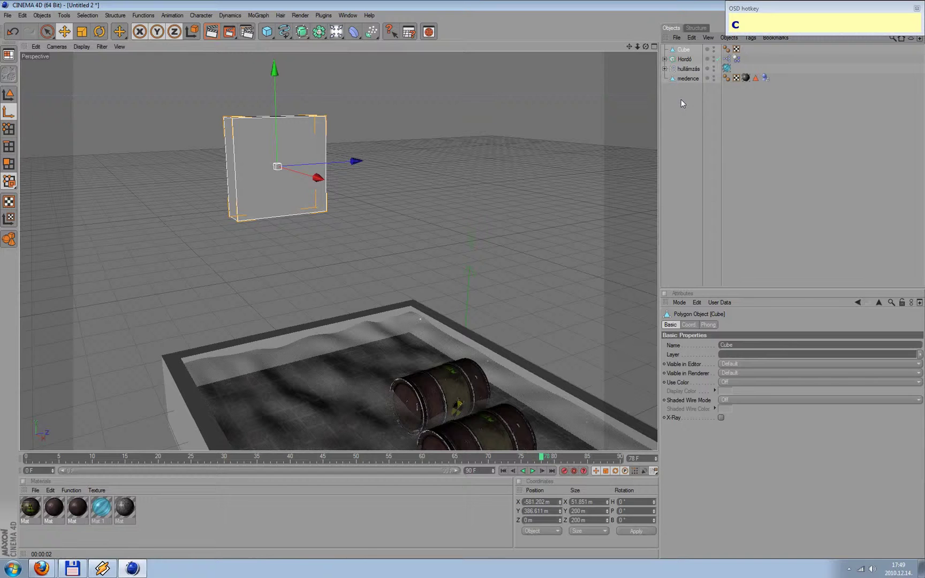
{"action": "left_click_drag", "start_coordinate": [693, 104], "coordinate": [256, 120]}
Extrude Inner the panel's front face to form a border, then extrude the inset face inward
{"action": "right_click", "coordinate": [255, 120]}
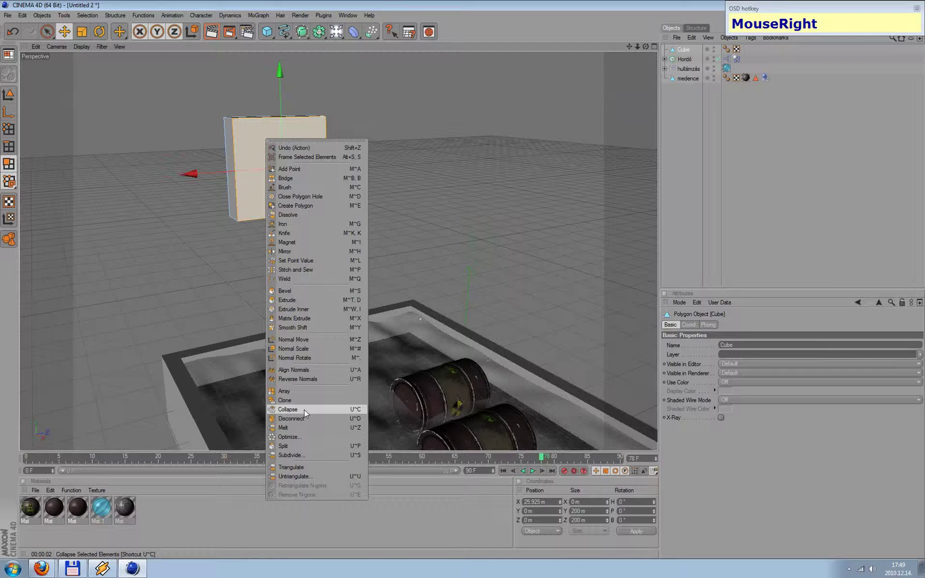
{"action": "left_click_drag", "start_coordinate": [293, 316], "coordinate": [258, 139]}
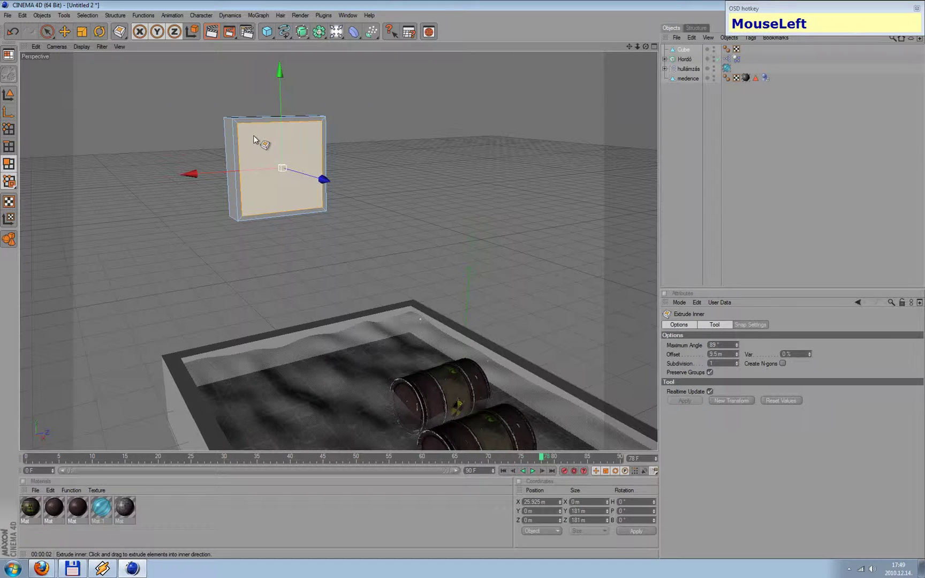
{"action": "right_click", "coordinate": [263, 147]}
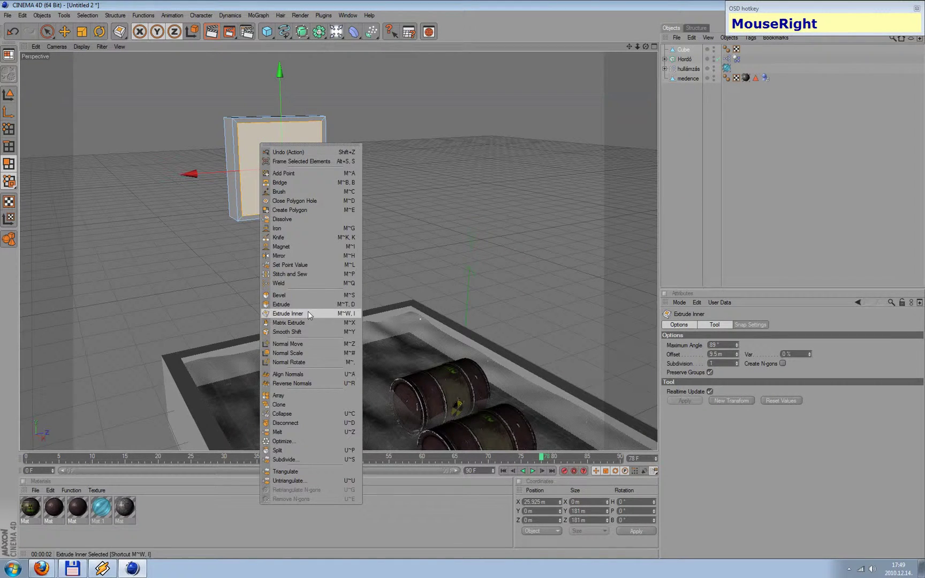
{"action": "left_click_drag", "start_coordinate": [311, 309], "coordinate": [299, 190]}
Apply the white luminance material Mat 2 to the panel's inset front face
{"action": "scroll", "scroll_direction": "up", "scroll_amount": 3}
{"action": "left_click_drag", "start_coordinate": [631, 52], "coordinate": [397, 188]}
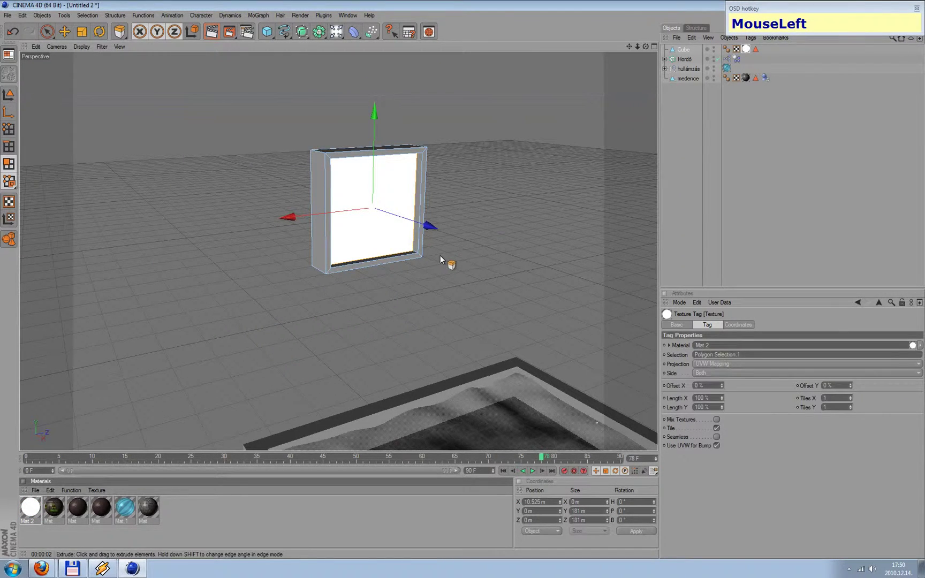
{"action": "scroll", "scroll_direction": "down", "scroll_amount": 3}
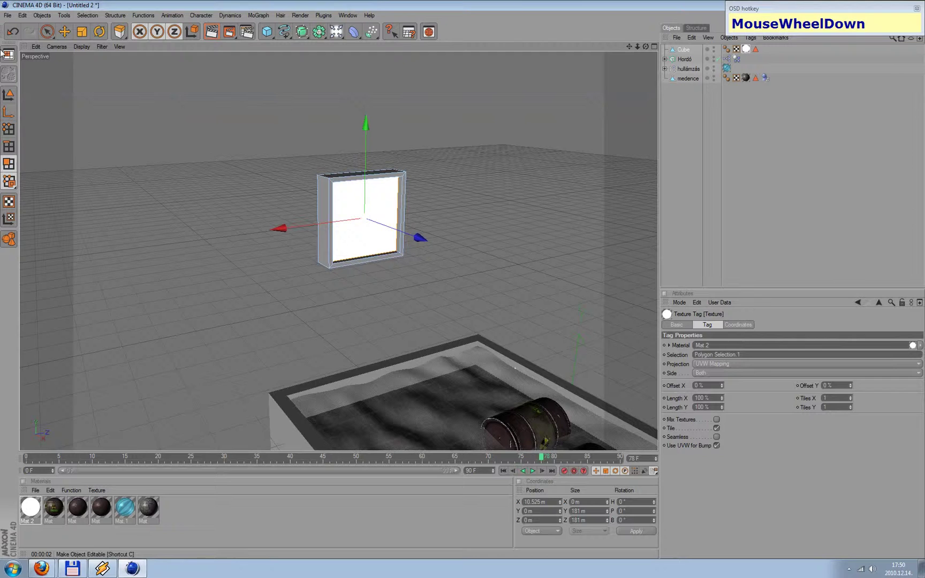
Group the lamp panel under a new Null Object via Group Objects and select the group
{"action": "left_click_drag", "start_coordinate": [64, 34], "coordinate": [368, 130]}
{"action": "key", "text": "ctrl+z"}
{"action": "left_click", "coordinate": [691, 113]}
{"action": "right_click", "coordinate": [689, 50]}
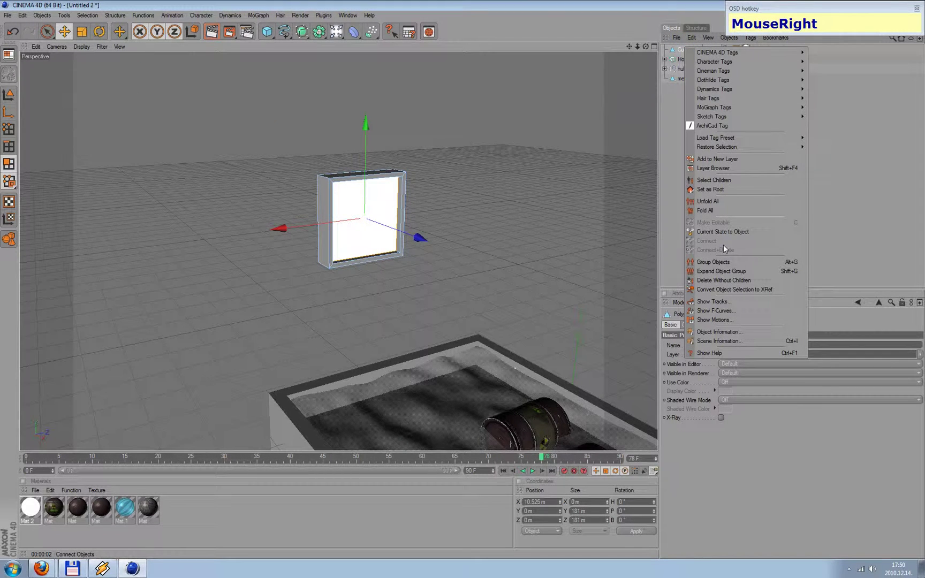
{"action": "left_click", "coordinate": [725, 266]}
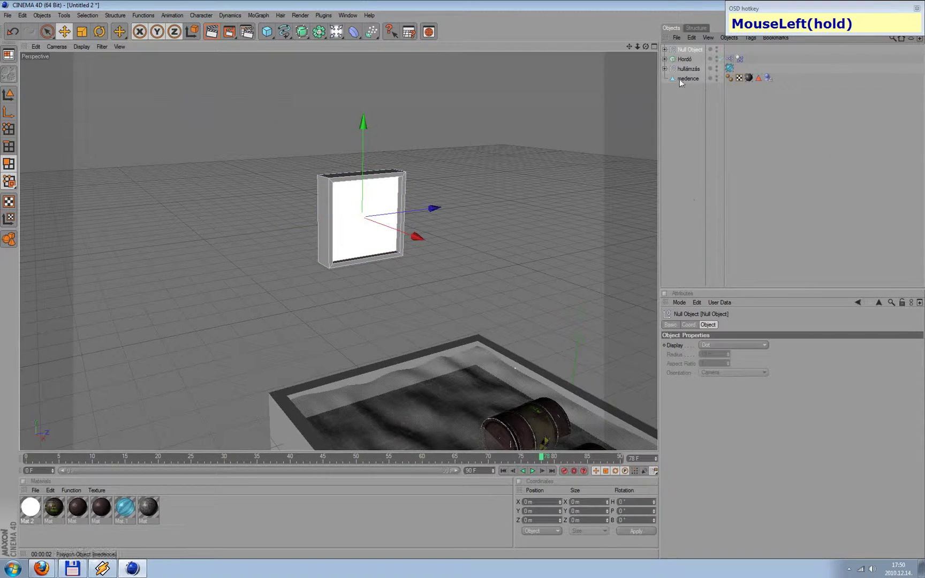
{"action": "left_click", "coordinate": [692, 77]}
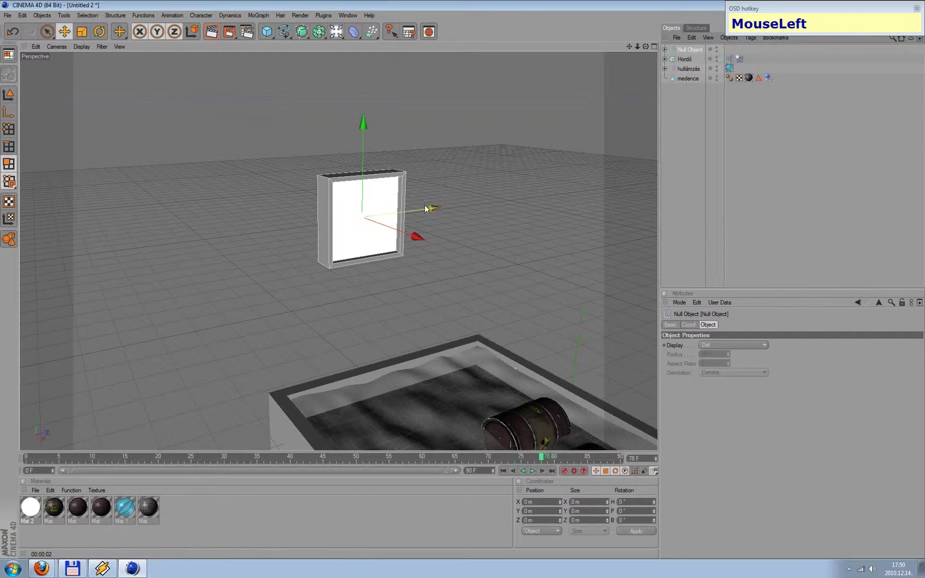
{"action": "left_click", "coordinate": [545, 222]}
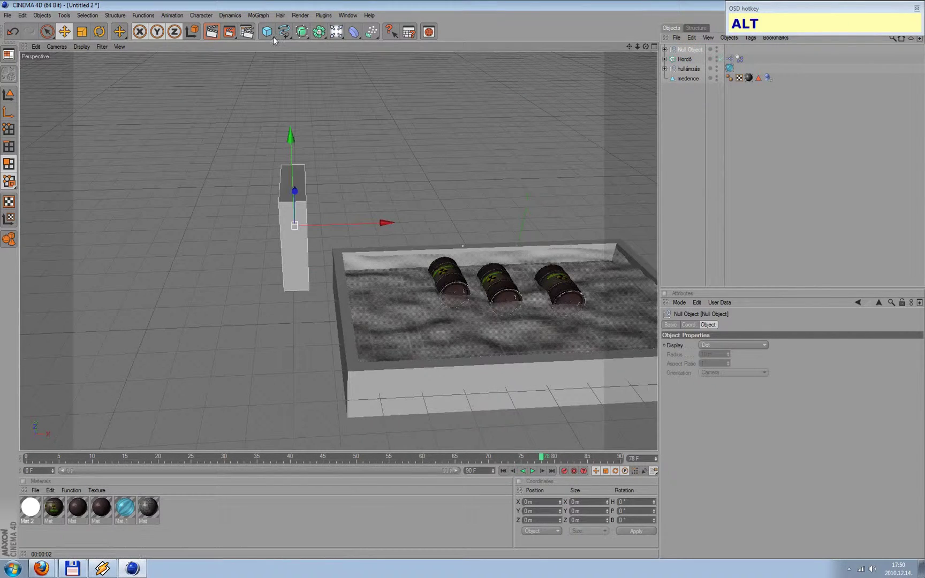
Tilt the lamp panel group a few degrees beside the pool with the Rotate tool
{"action": "left_click_drag", "start_coordinate": [98, 35], "coordinate": [524, 141]}
{"action": "left_click_drag", "start_coordinate": [523, 138], "coordinate": [480, 147]}
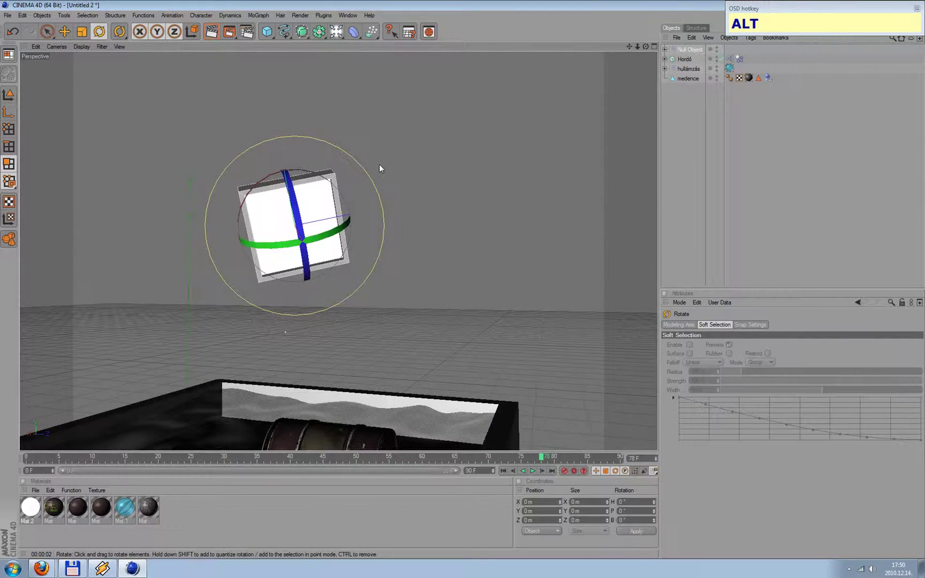
{"action": "left_click", "coordinate": [330, 183]}
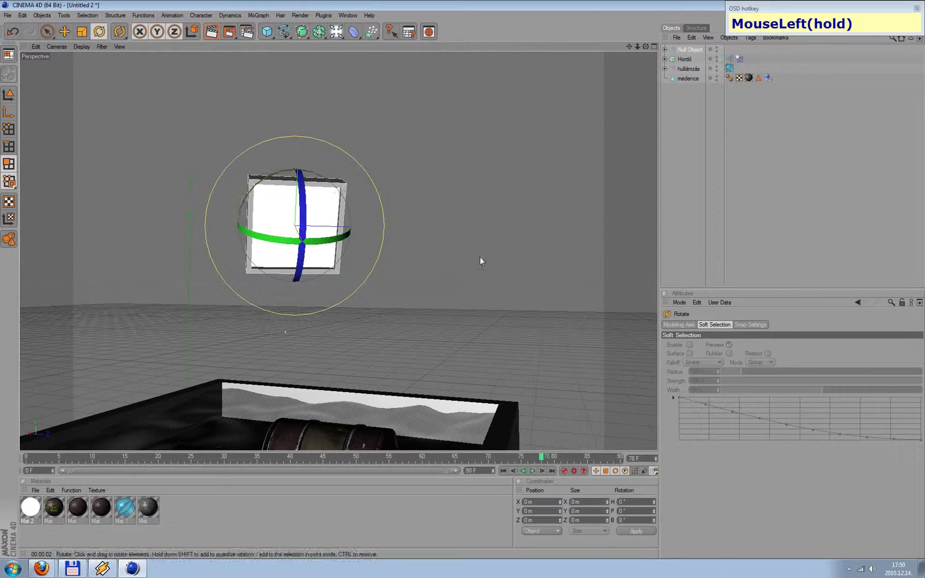
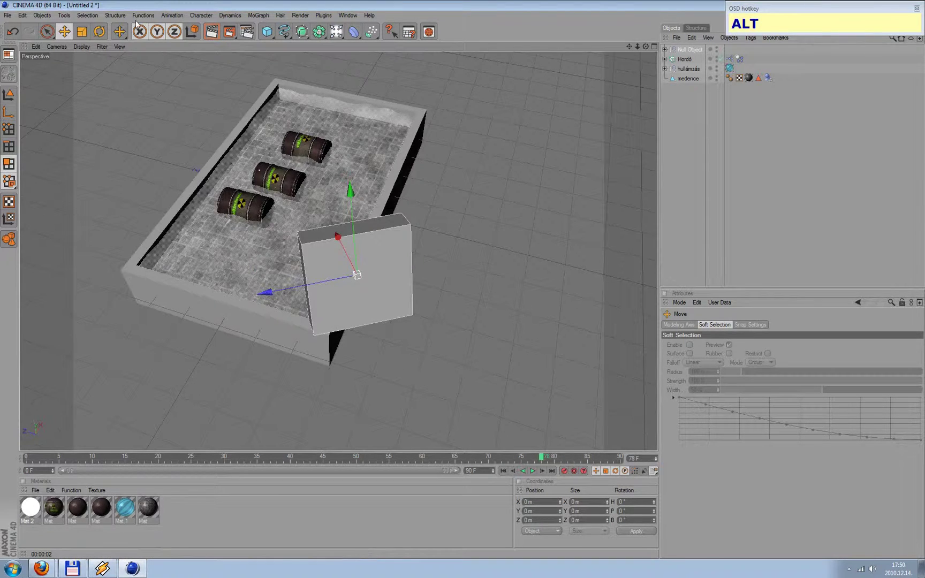
{"action": "left_click", "coordinate": [106, 33]}
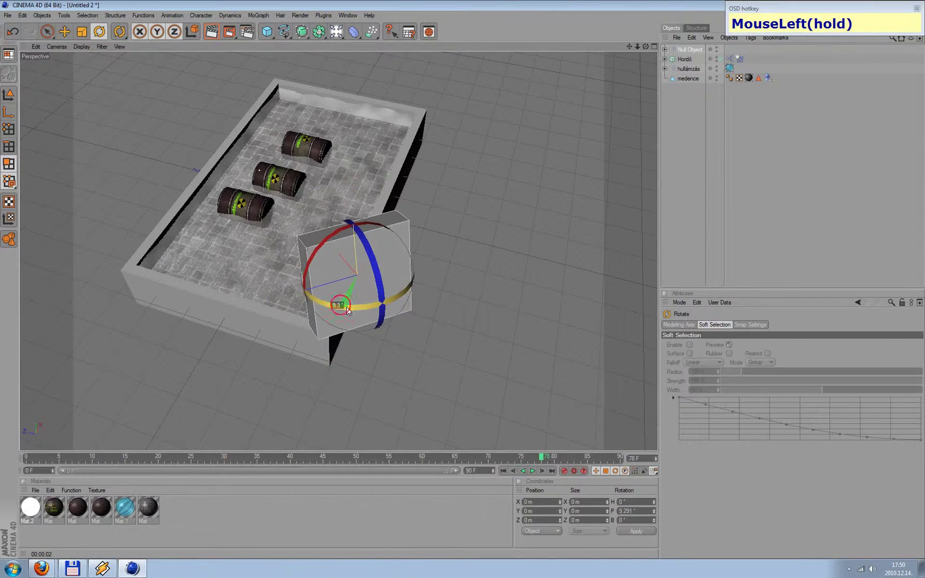
{"action": "left_click_drag", "start_coordinate": [523, 394], "coordinate": [797, 125]}
{"action": "left_click", "coordinate": [574, 279]}
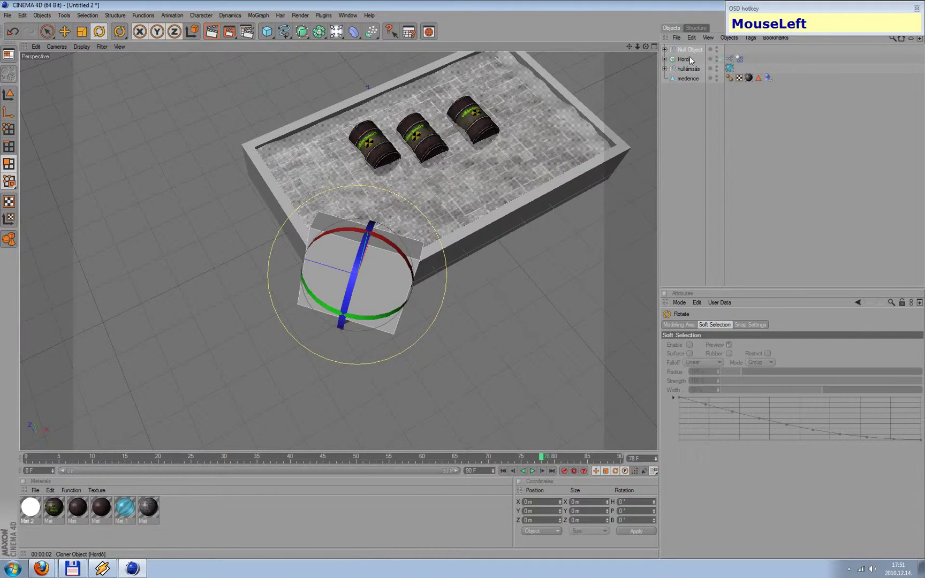
Duplicate the panel group and start moving the copy into place above the first
{"action": "key", "text": "ctrl+c"}
{"action": "key", "text": "ctrl+v"}
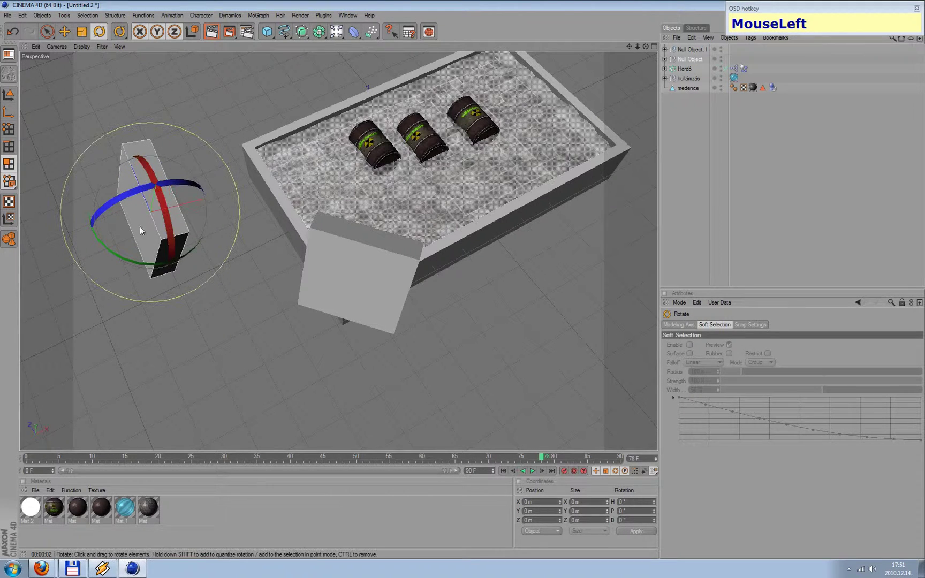
{"action": "left_click", "coordinate": [187, 371]}
{"action": "left_click", "coordinate": [71, 35]}
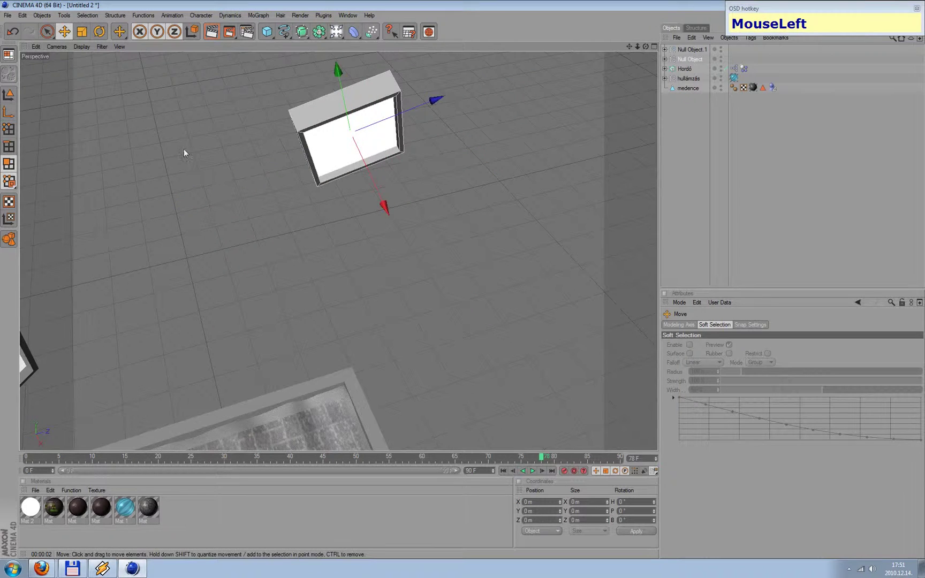
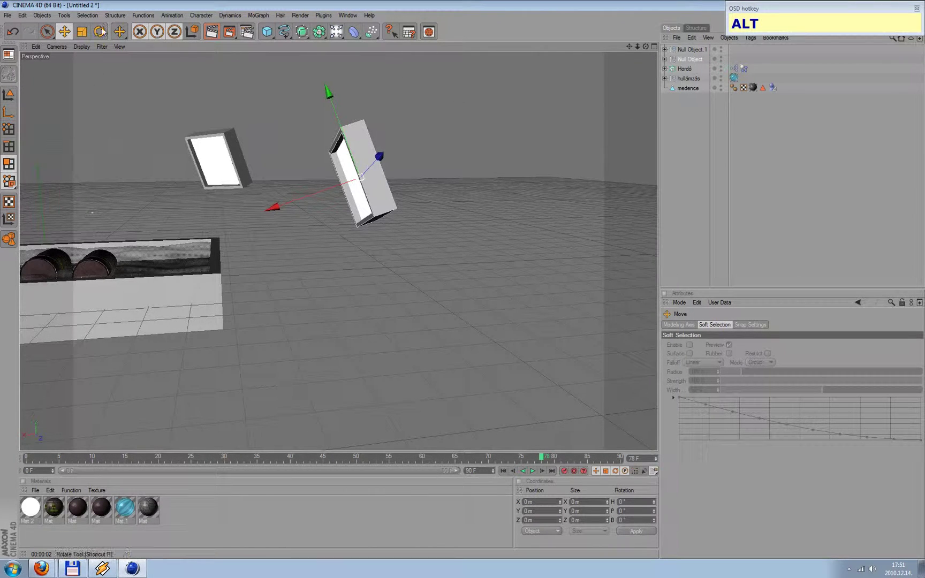
{"action": "left_click", "coordinate": [103, 31]}
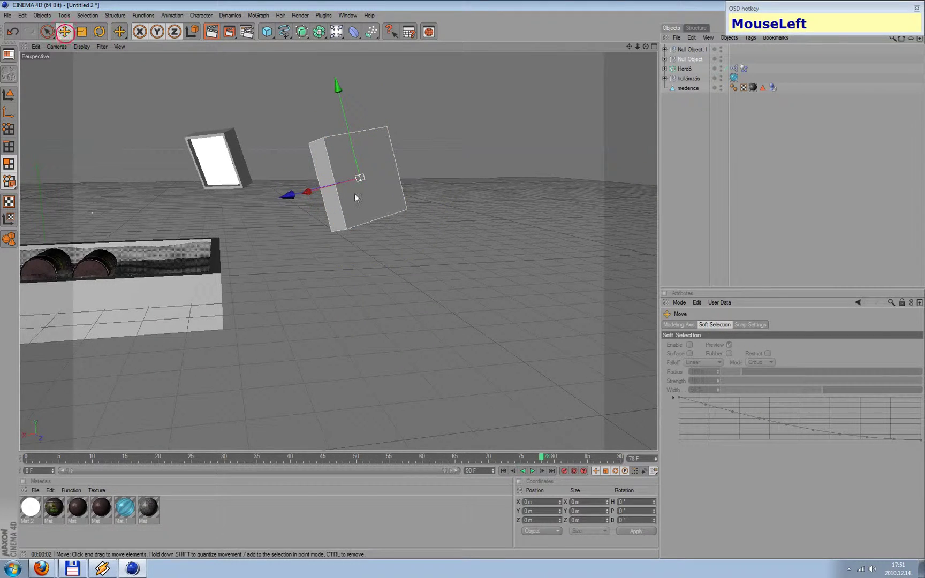
{"action": "left_click", "coordinate": [316, 340]}
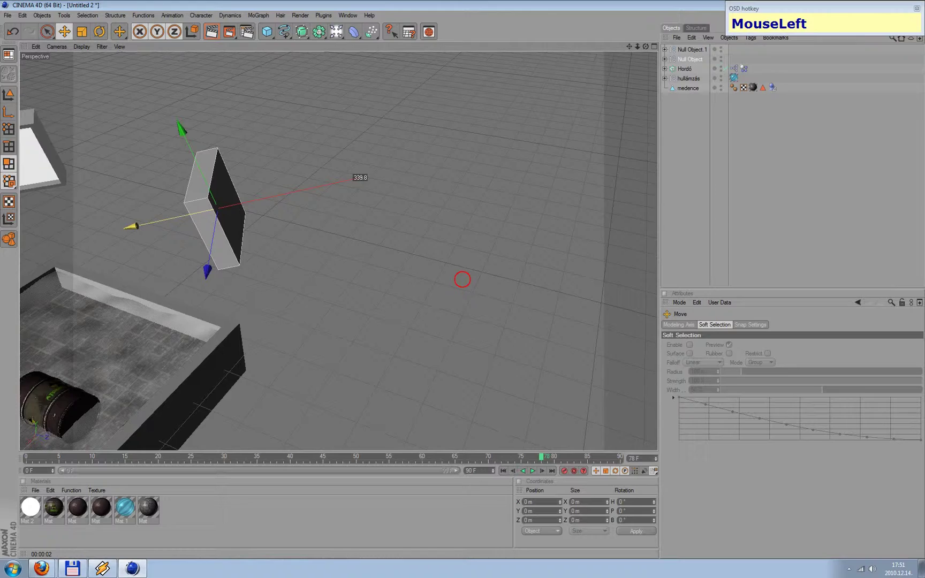
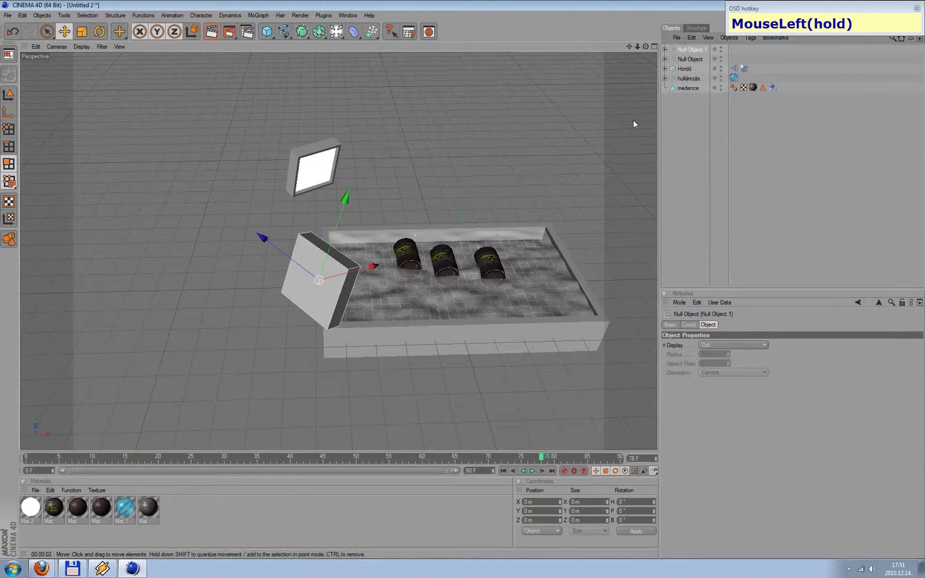
Duplicate the panel null again and move the third panel to a new spot over the pool
{"action": "key", "text": "ctrl+c"}
{"action": "key", "text": "ctrl+v"}
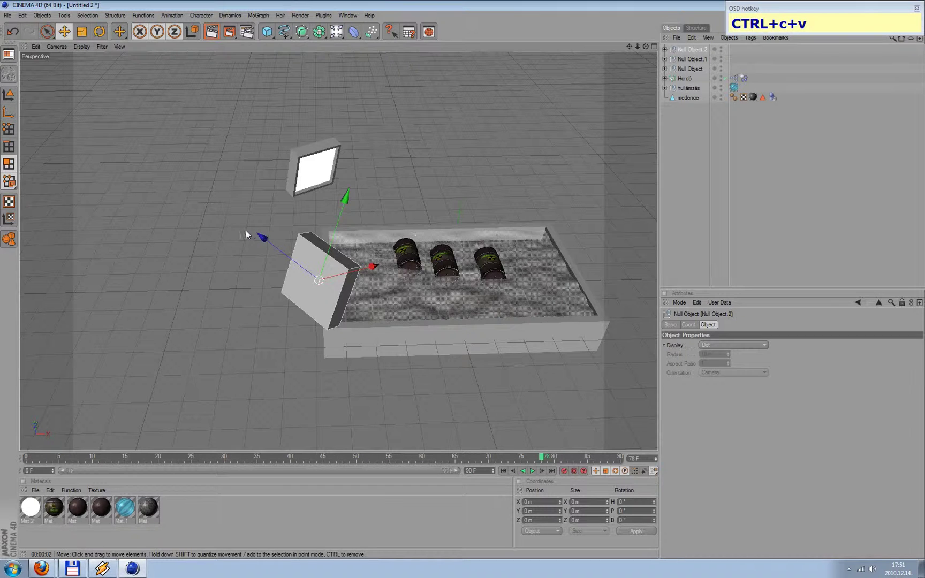
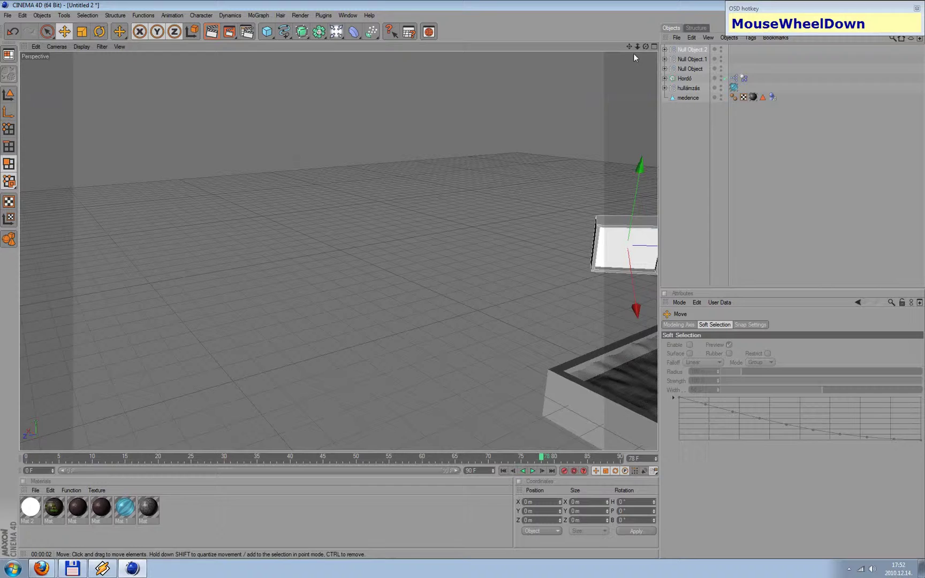
{"action": "left_click_drag", "start_coordinate": [631, 54], "coordinate": [461, 217]}
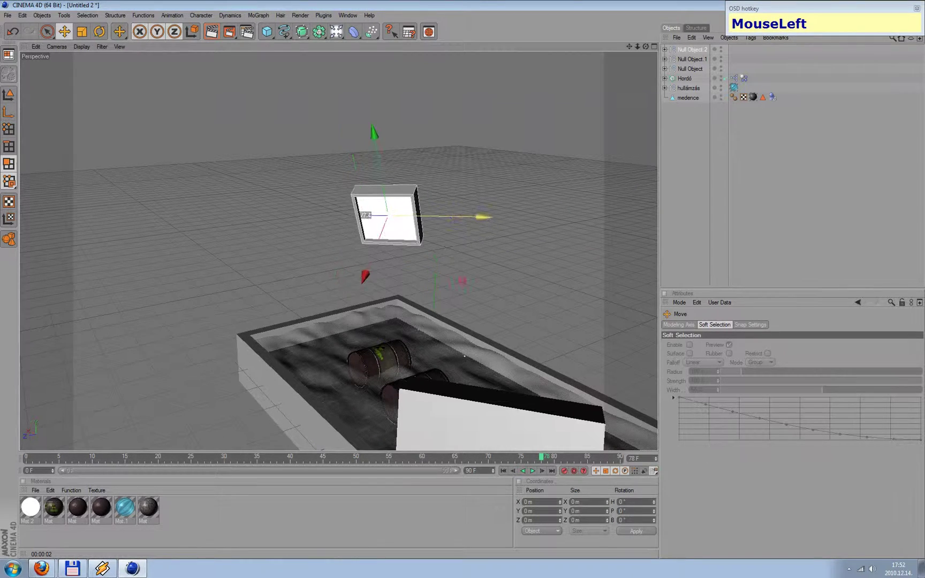
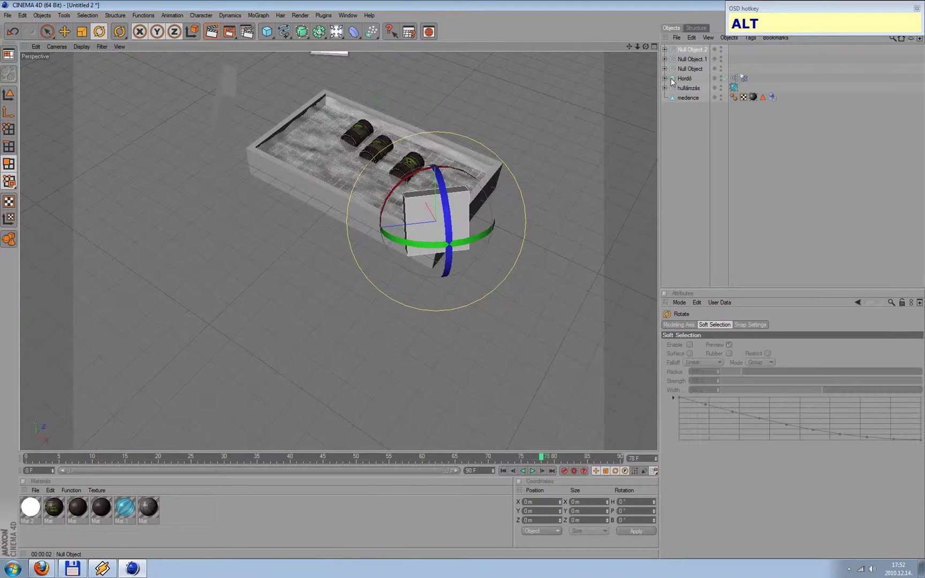
Duplicate a panel group a fourth time and rotate the copy upright toward the pool
{"action": "left_click", "coordinate": [686, 54]}
{"action": "key", "text": "ctrl+c"}
{"action": "key", "text": "ctrl+v"}
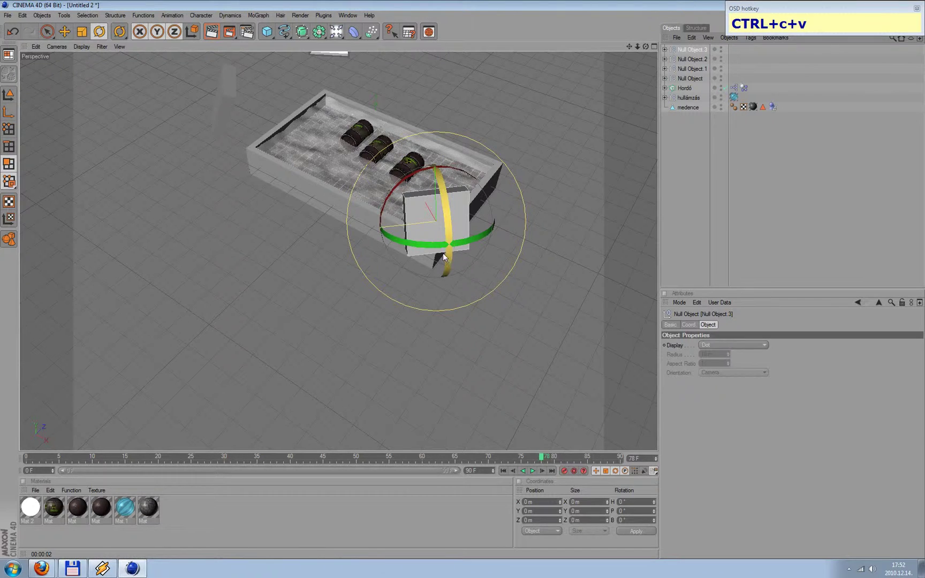
{"action": "left_click_drag", "start_coordinate": [443, 248], "coordinate": [67, 36]}
{"action": "left_click", "coordinate": [563, 130]}
{"action": "left_click", "coordinate": [353, 198]}
{"action": "scroll", "scroll_direction": "down", "scroll_amount": 3}
{"action": "left_click_drag", "start_coordinate": [630, 52], "coordinate": [547, 233]}
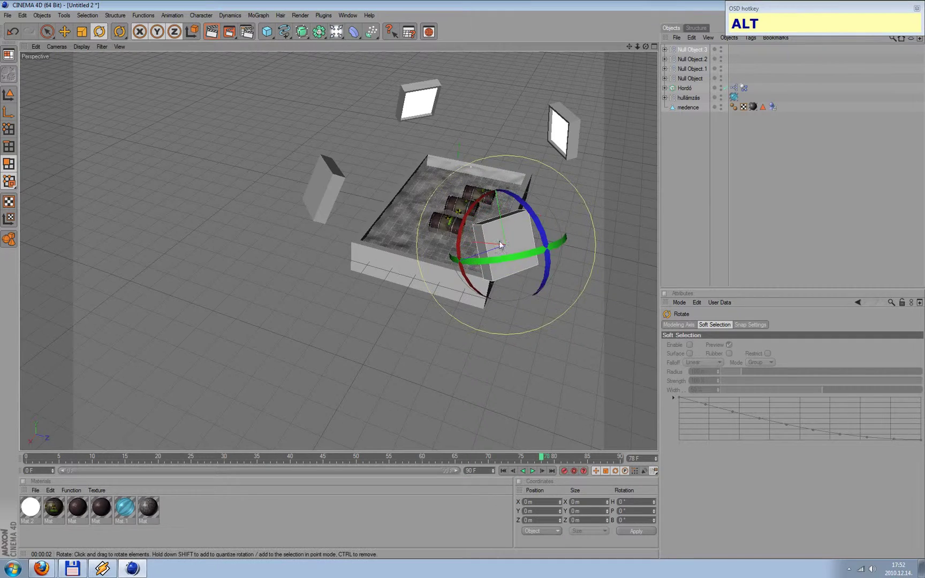
Move the fourth panel beside the pool so four glowing panels surround it
{"action": "left_click", "coordinate": [536, 115]}
{"action": "left_click", "coordinate": [65, 34]}
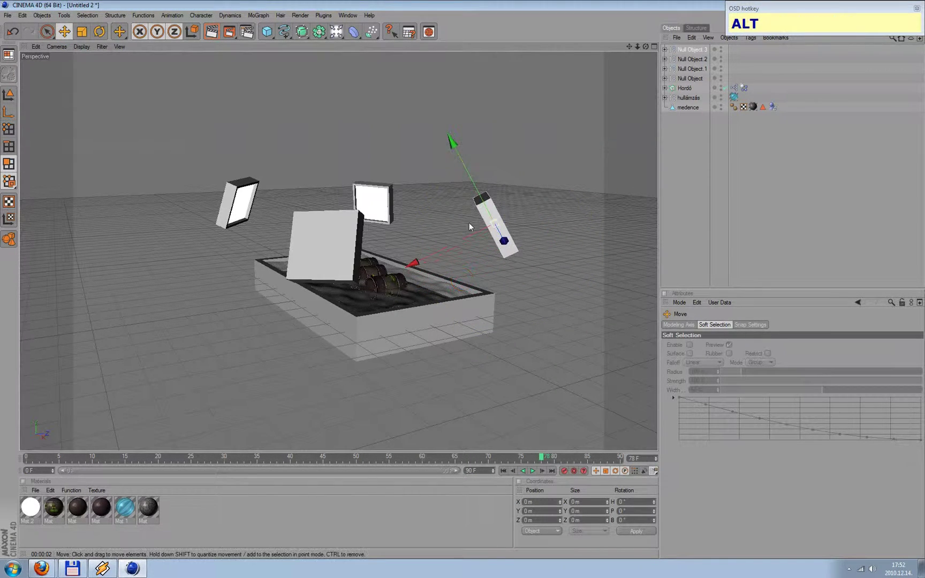
{"action": "left_click", "coordinate": [518, 352]}
{"action": "left_click", "coordinate": [451, 375]}
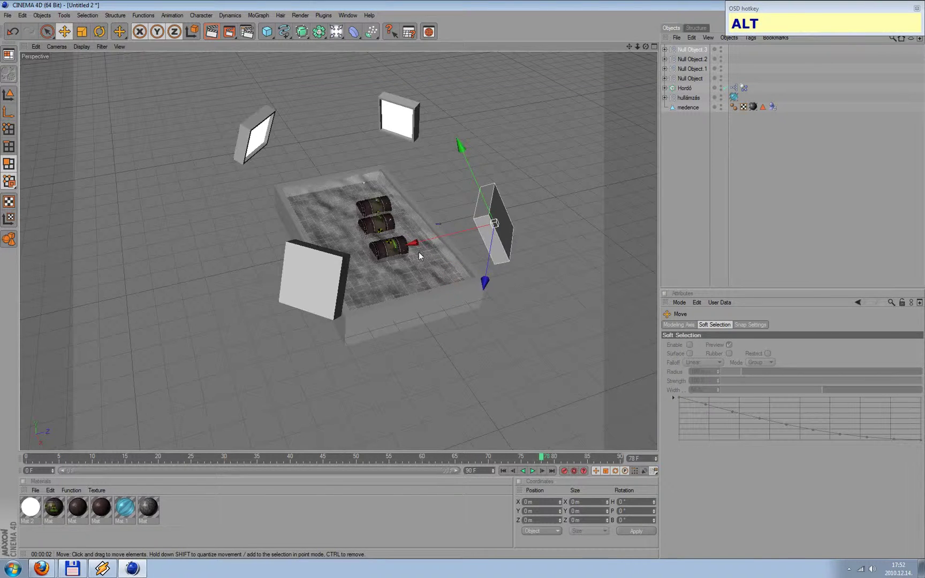
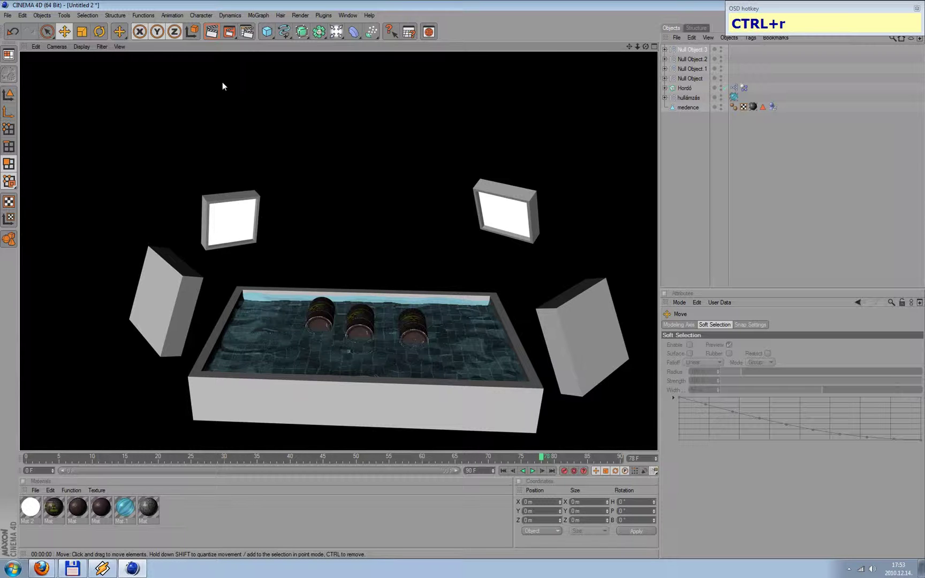
Set GI Diffuse Depth to 2 and Primary Intensity to 60% in Render Settings
{"action": "left_click_drag", "start_coordinate": [247, 37], "coordinate": [338, 26]}
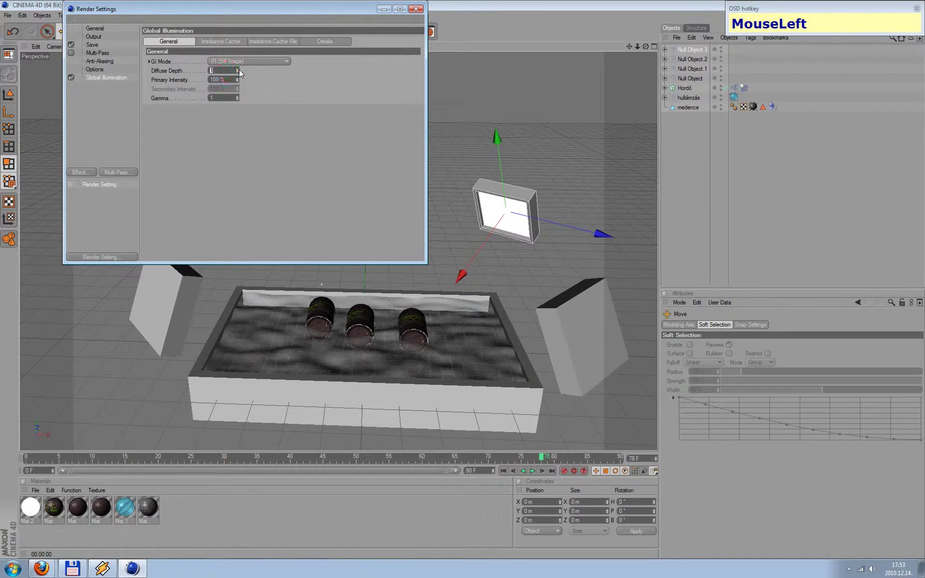
{"action": "key", "text": "KP_2"}
{"action": "left_click", "coordinate": [220, 163]}
{"action": "key", "text": "KP_8"}
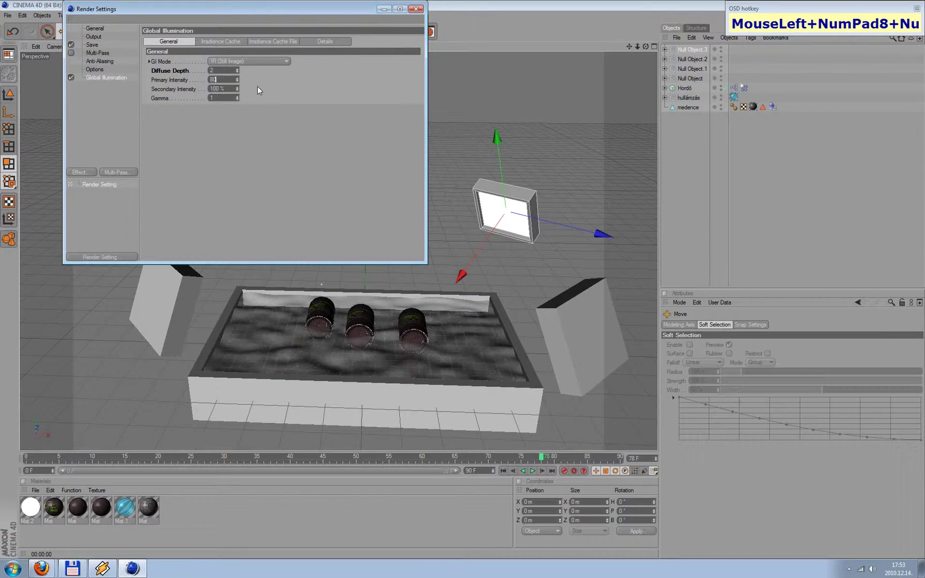
{"action": "key", "text": "KP_0"}
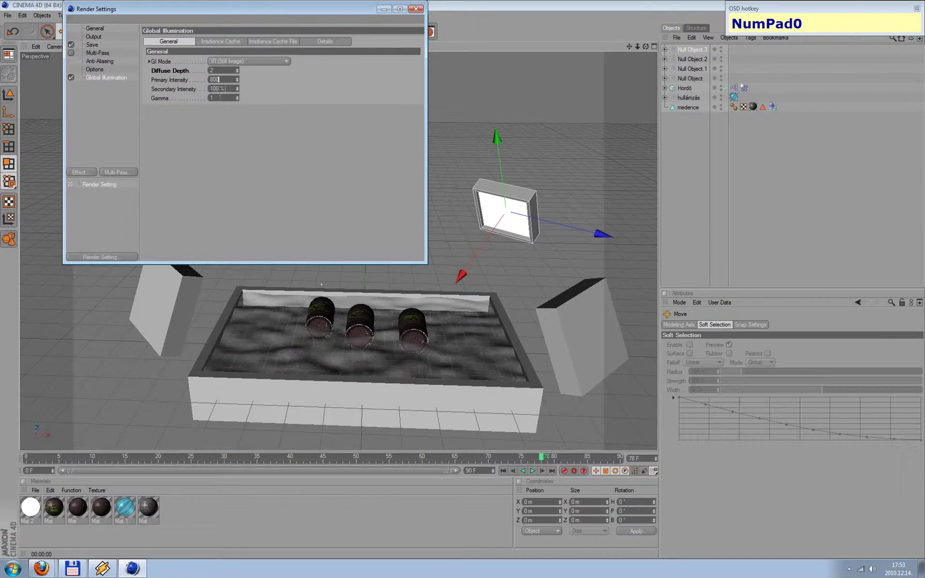
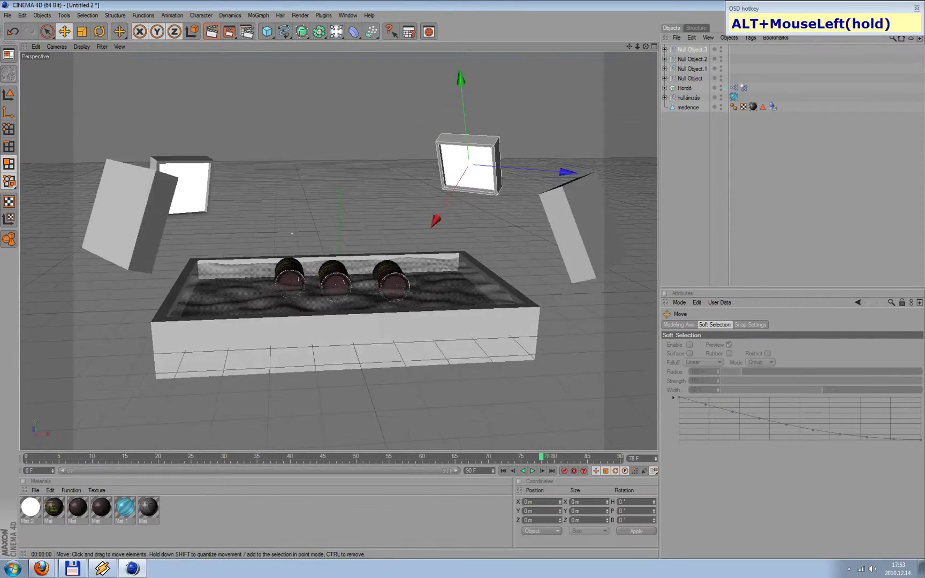
Duplicate a lamp null as Null Object.3 and add a Capsule primitive above the middle barrel
{"action": "scroll", "scroll_direction": "up", "scroll_amount": 3}
{"action": "left_click", "coordinate": [320, 333]}
{"action": "key", "text": "ctrl+r"}
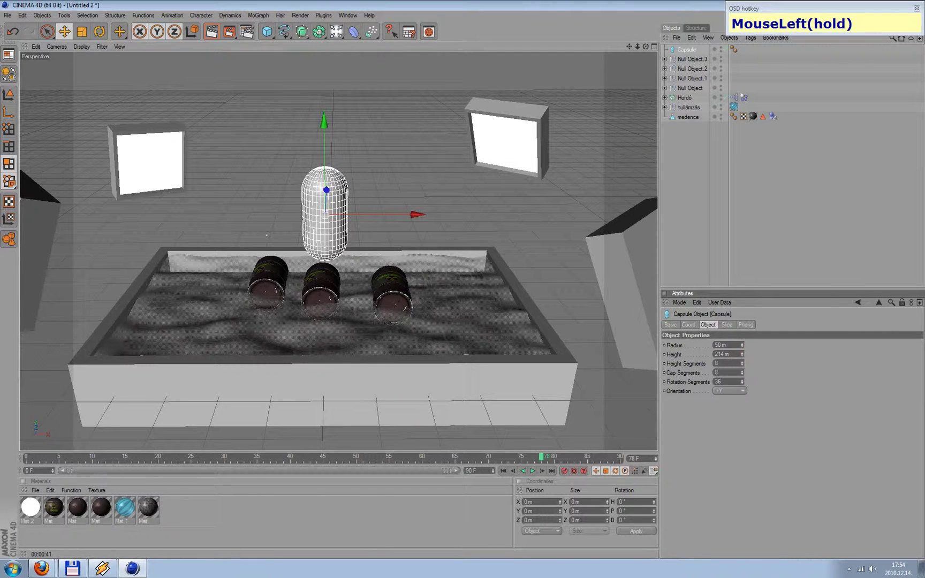
Set the capsule Height to 200 m and Radius to 5 m, making a thin rod
{"action": "key", "text": "KP_2"}
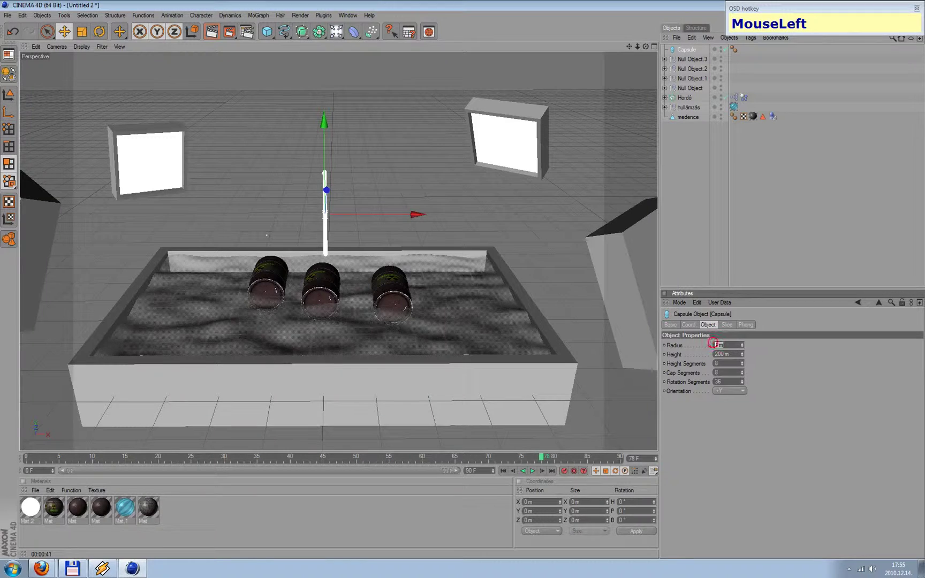
{"action": "key", "text": "KP_5"}
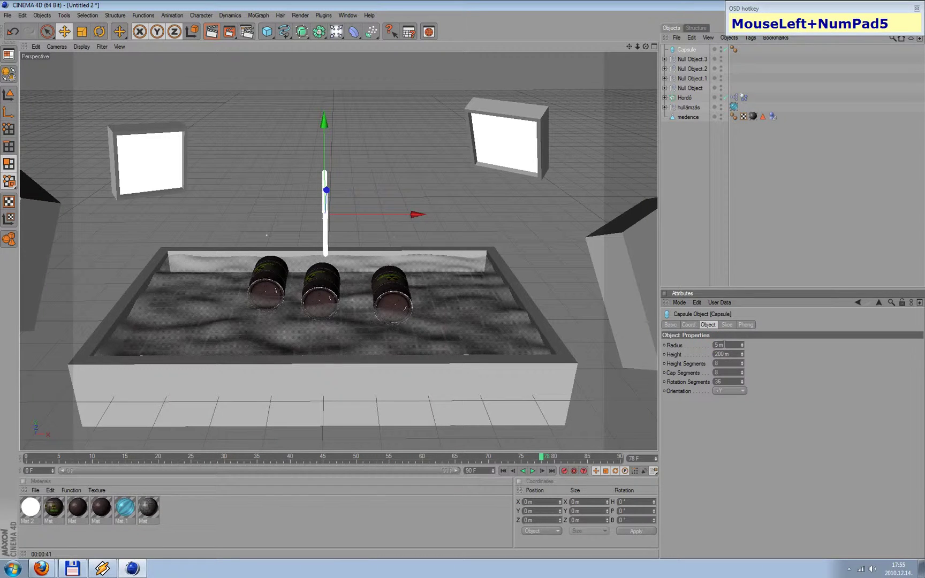
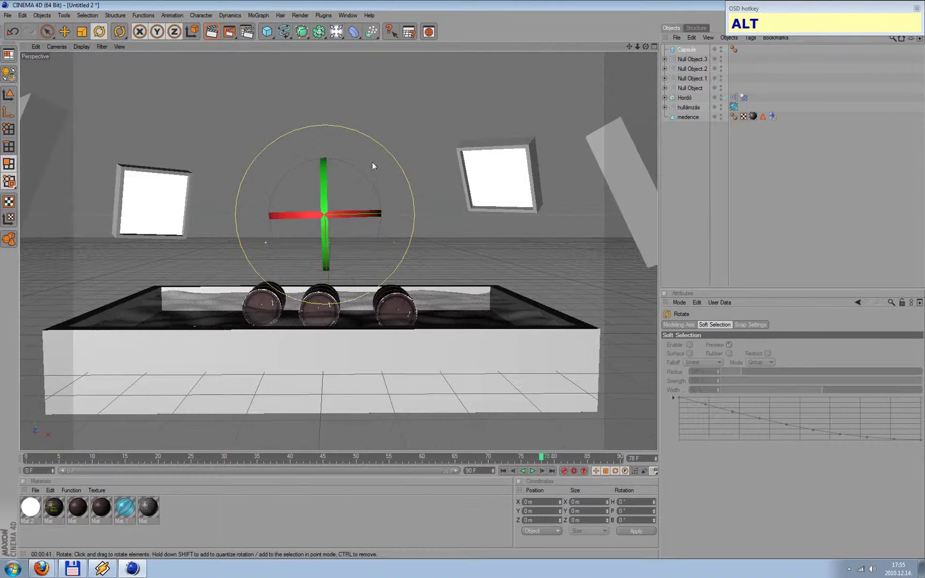
Rotate the capsule 90° so the thin tube lies horizontally
{"action": "left_click_drag", "start_coordinate": [357, 172], "coordinate": [453, 115]}
{"action": "left_click", "coordinate": [453, 110]}
{"action": "left_click", "coordinate": [636, 50]}
{"action": "left_click", "coordinate": [355, 84]}
Lower the horizontal tube to sit along the pool rim just above the barrels
{"action": "left_click_drag", "start_coordinate": [407, 200], "coordinate": [454, 200]}
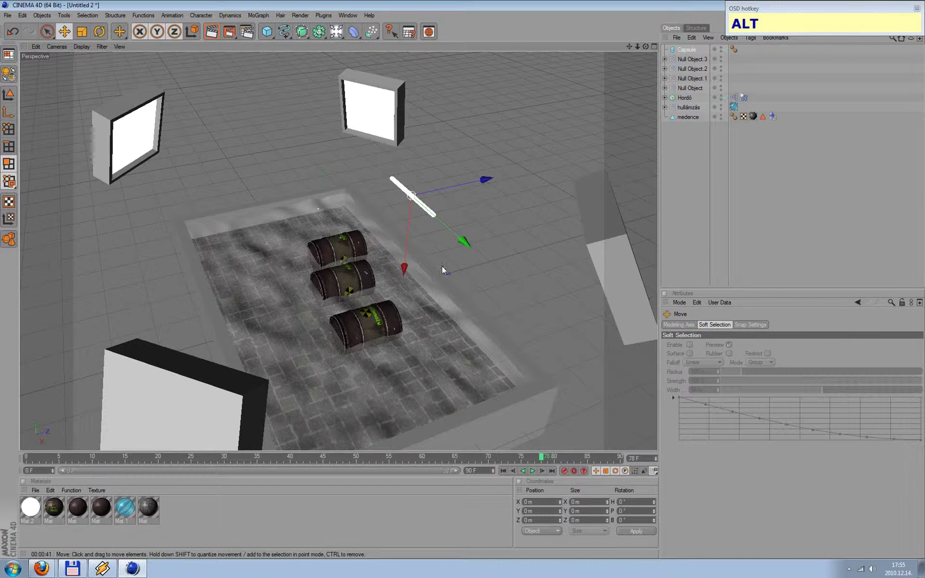
{"action": "left_click", "coordinate": [408, 269]}
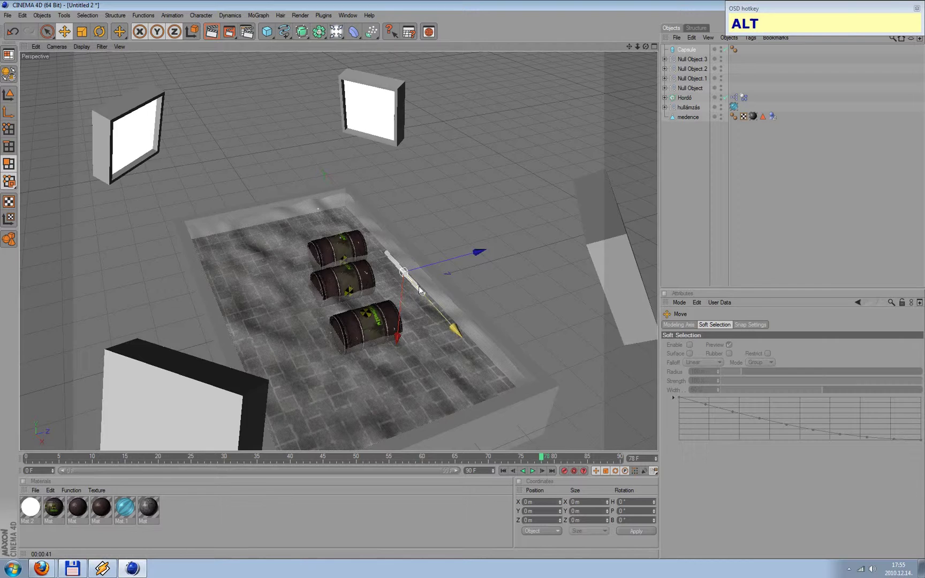
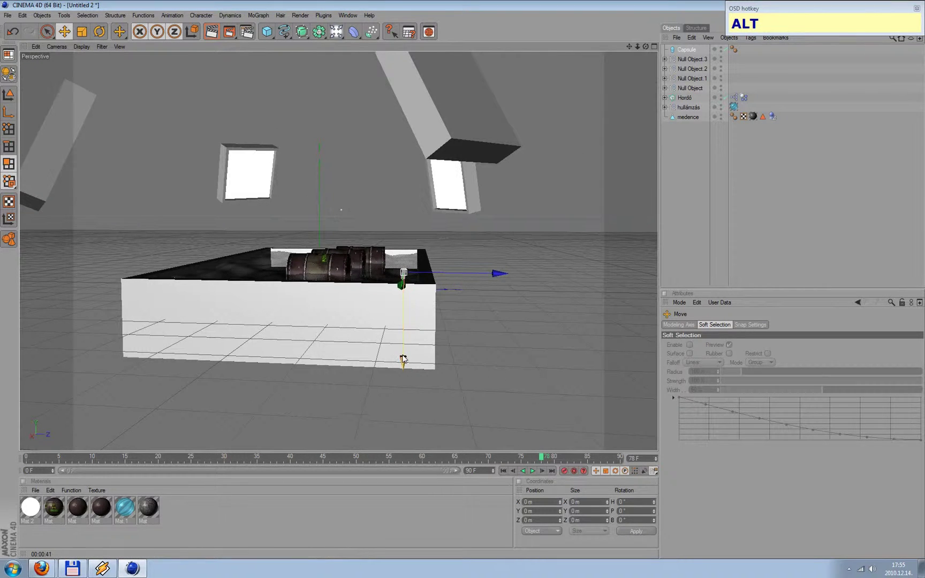
{"action": "left_click_drag", "start_coordinate": [407, 362], "coordinate": [478, 333]}
{"action": "left_click", "coordinate": [480, 414]}
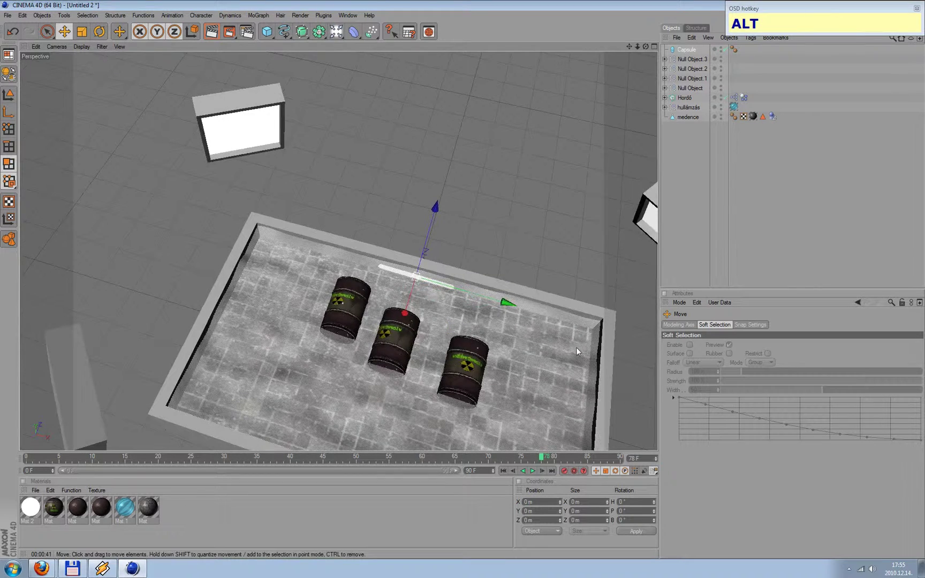
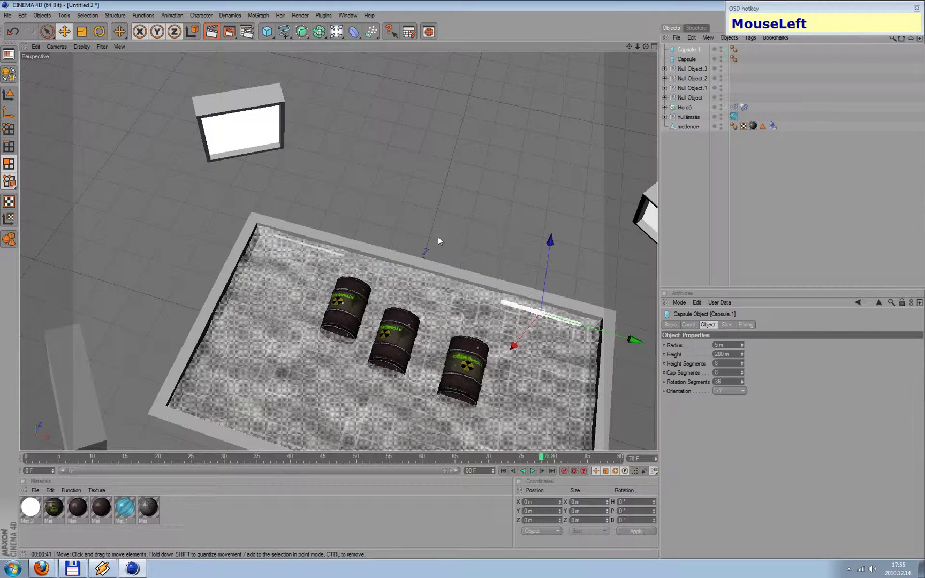
Duplicate the rim tube with Ctrl+C/Ctrl+V for the other pool edges
{"action": "left_click", "coordinate": [242, 331]}
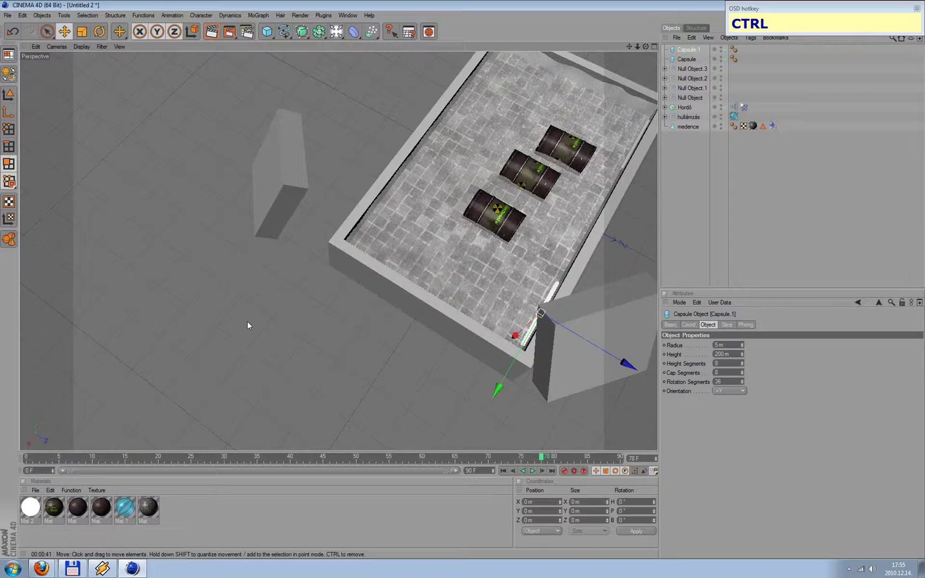
{"action": "key", "text": "ctrl+c"}
{"action": "key", "text": "ctrl+v"}
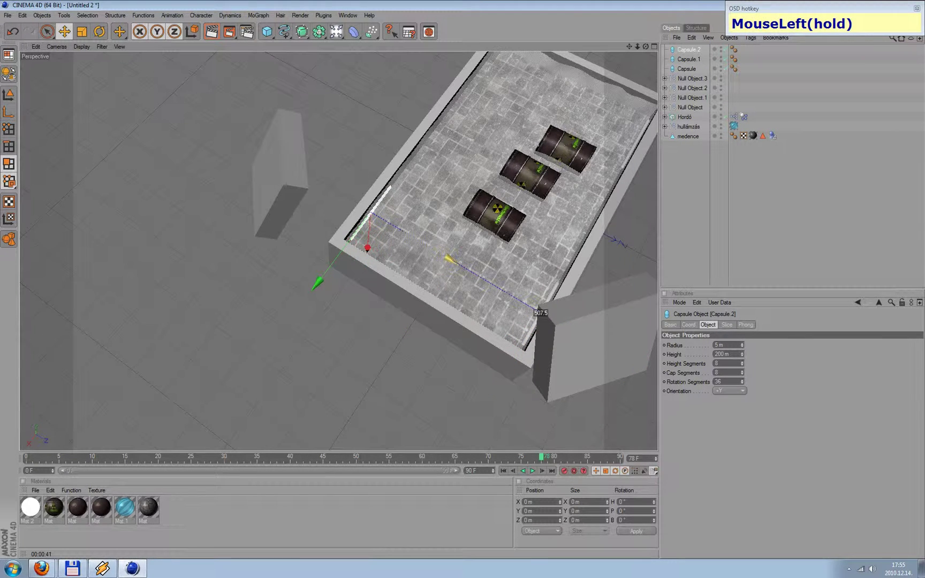
{"action": "key", "text": "ctrl+c"}
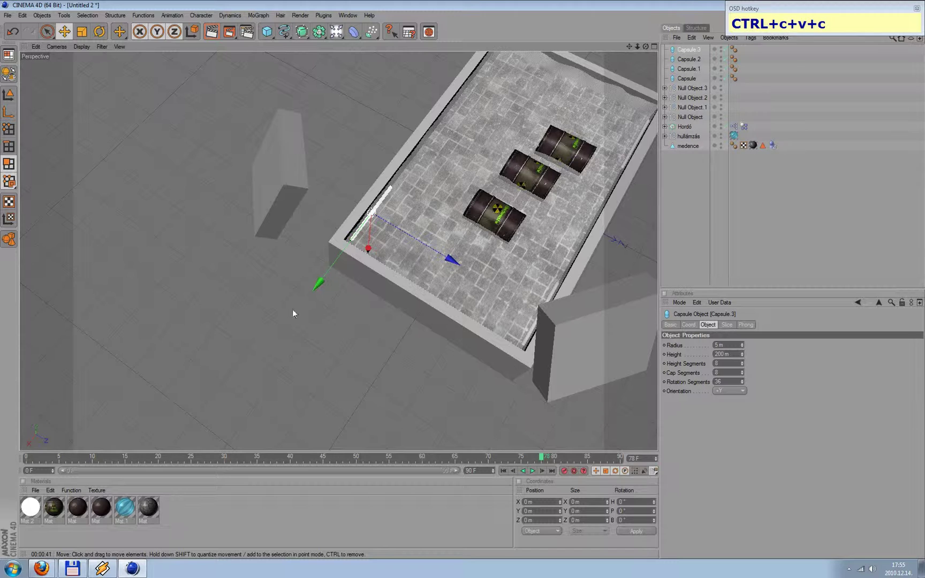
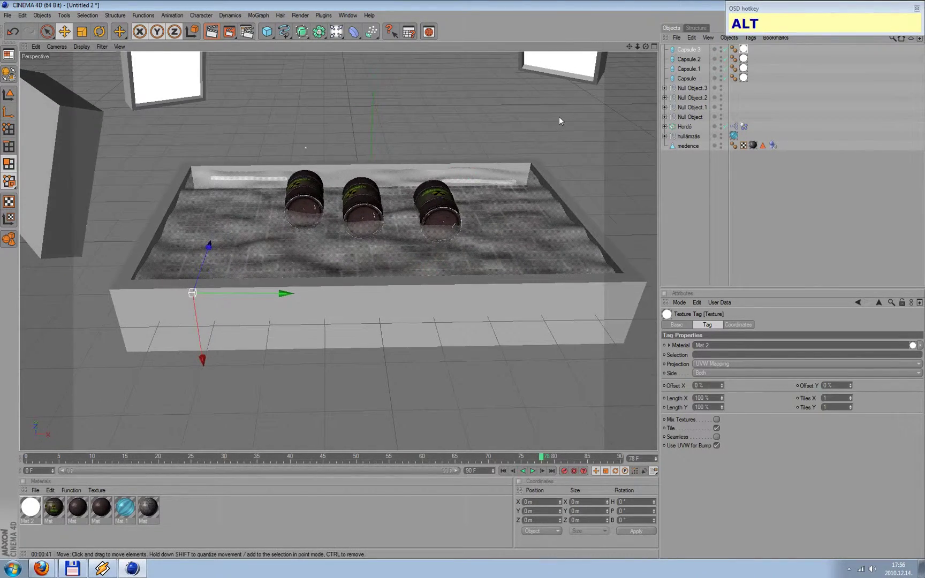
Test-render the lit pool scene and set render output Width to 1920 pixels
{"action": "left_click", "coordinate": [630, 52]}
{"action": "key", "text": "ctrl+r"}
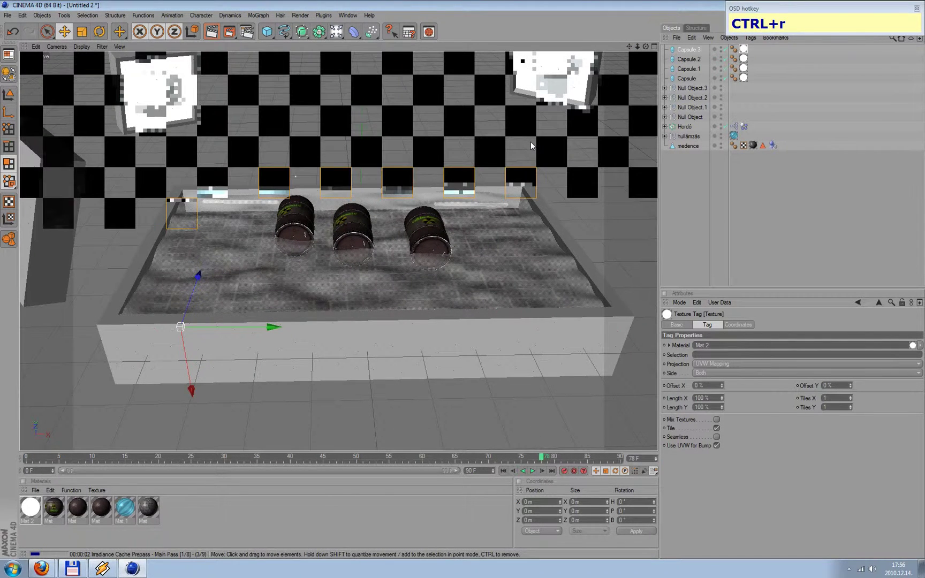
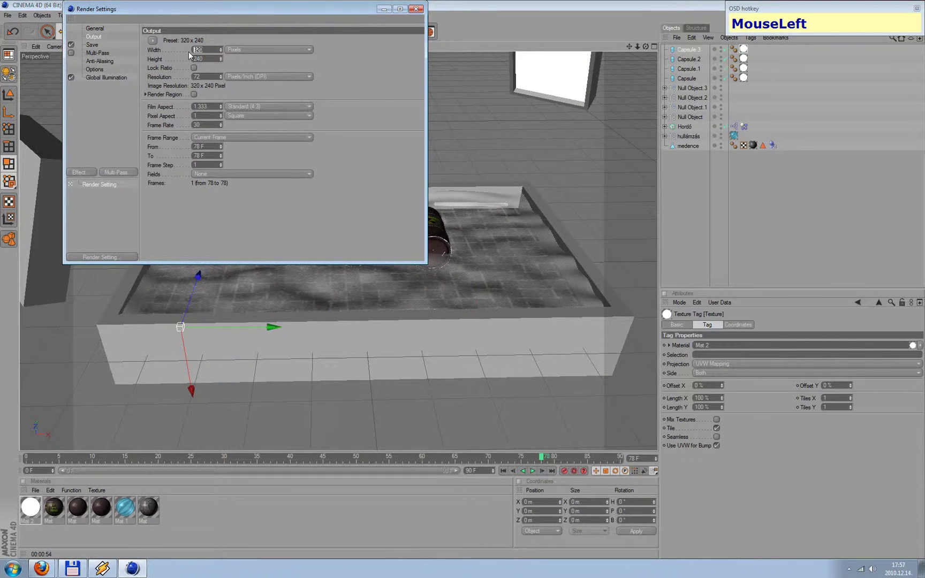
{"action": "key", "text": "KP_1"}
{"action": "key", "text": "KP_2"}
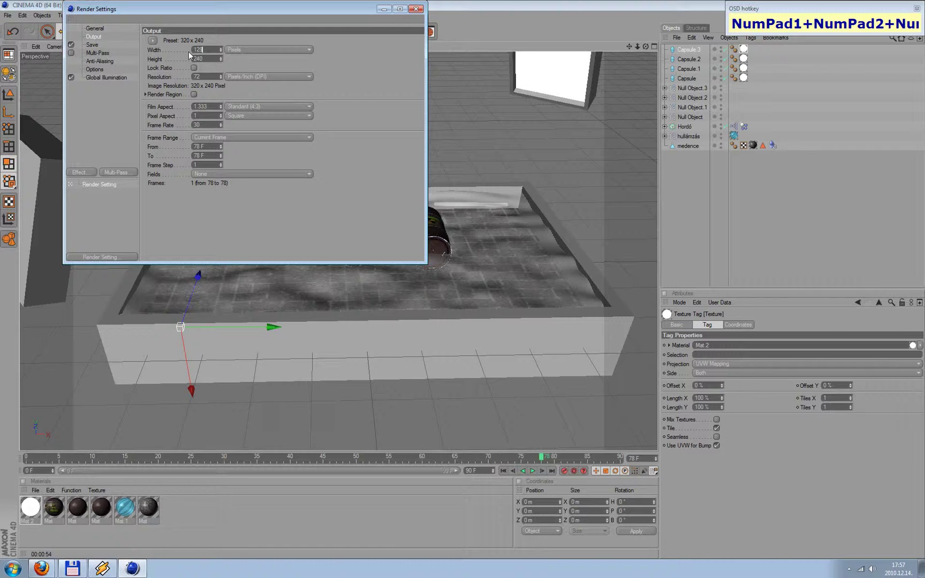